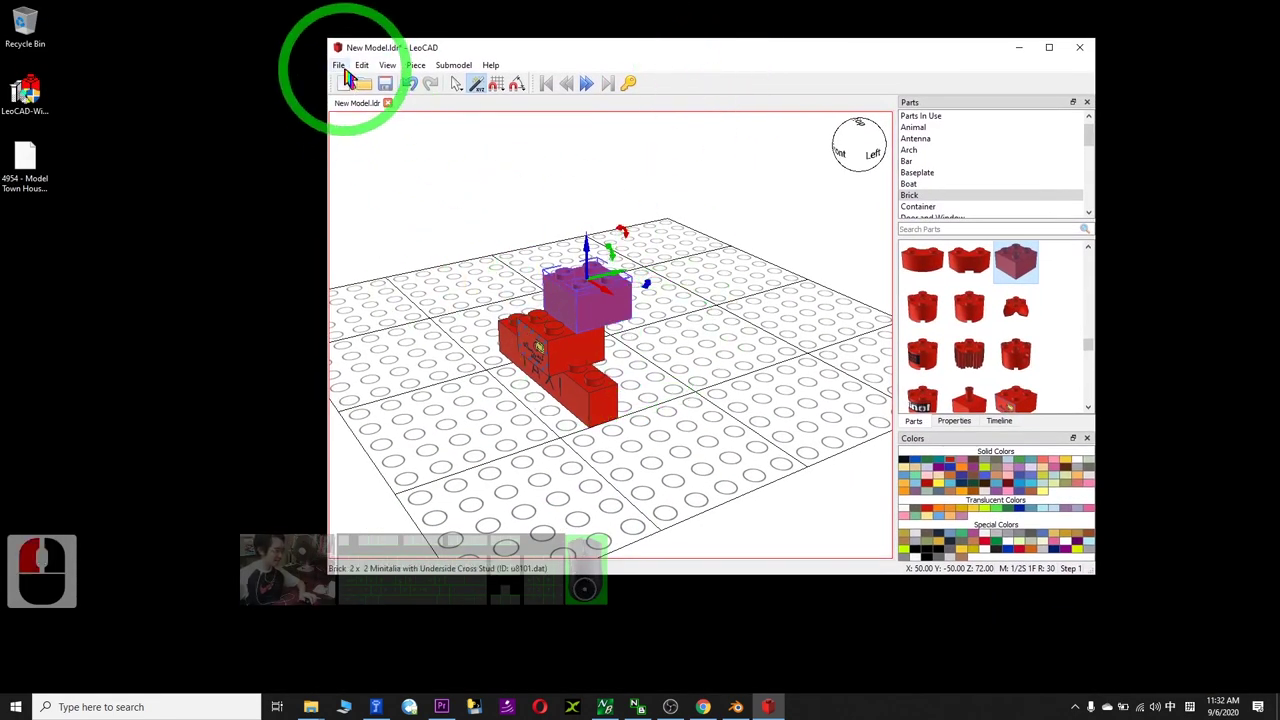
# Start exporting the red brick model as a Wavefront OBJ from LeoCAD
pyautogui.click(353, 79)
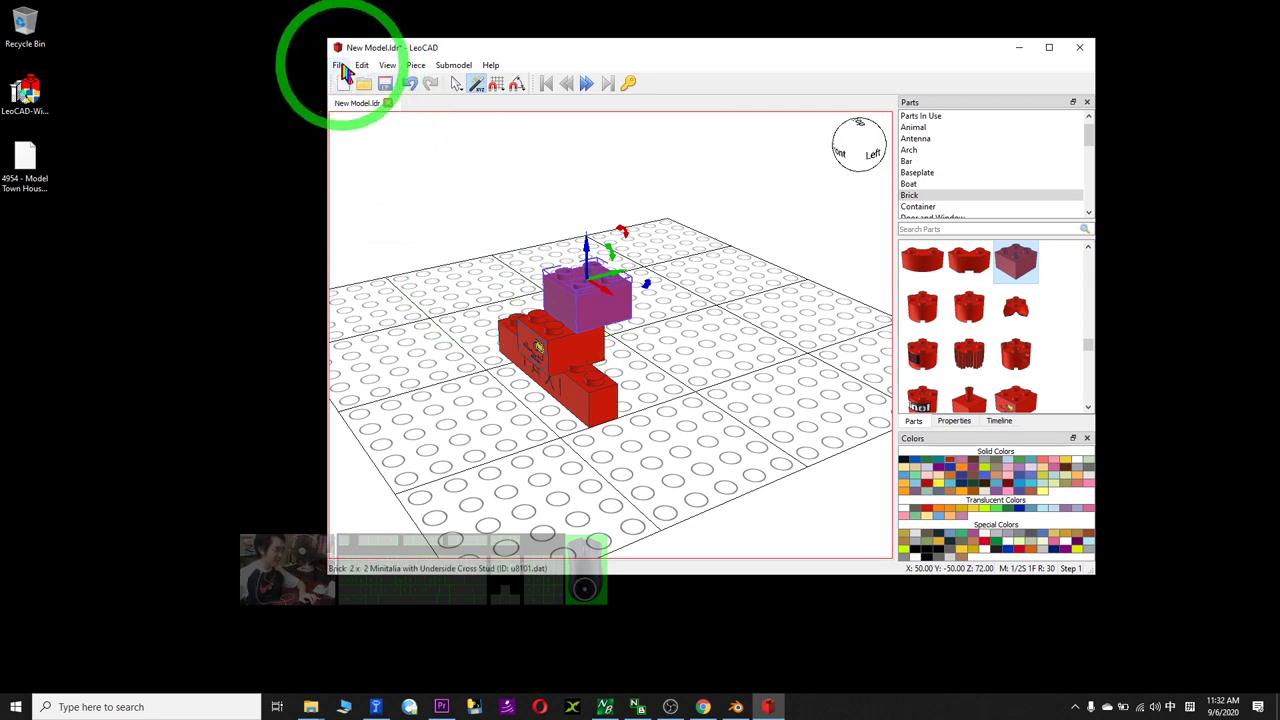
pyautogui.moveTo(350, 72); pyautogui.dragTo(77, 304)
pyautogui.moveTo(77, 304); pyautogui.dragTo(148, 457)
# Create a desktop folder named 'model 01' and go into it
pyautogui.moveTo(149, 457); pyautogui.dragTo(266, 457)
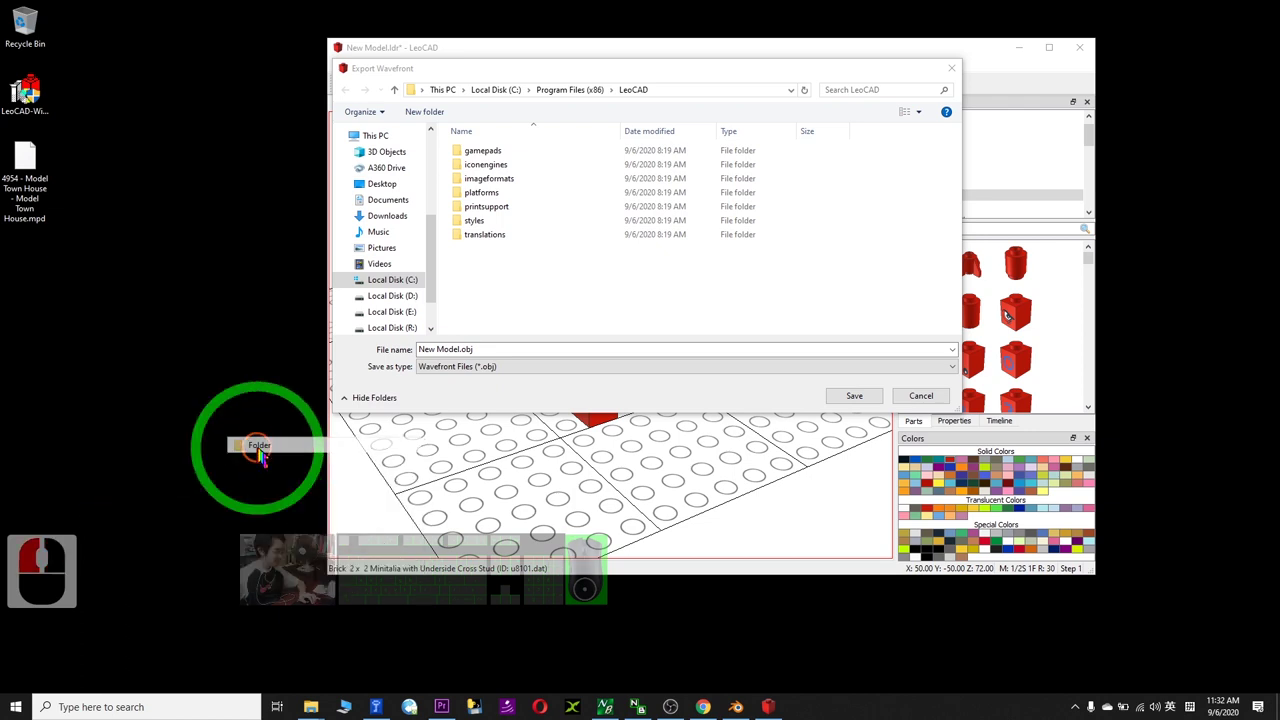
pyautogui.write('model 01')
pyautogui.press('Return')
pyautogui.press('Return')
pyautogui.doubleClick(44, 242)
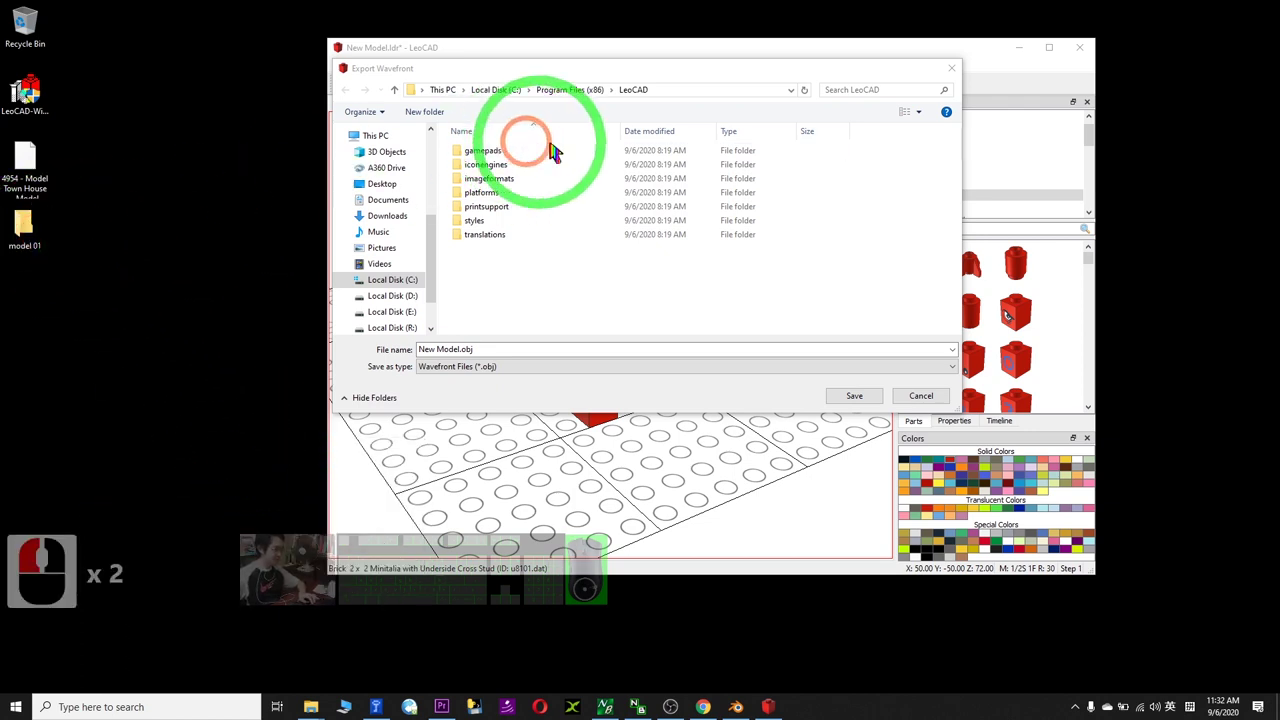
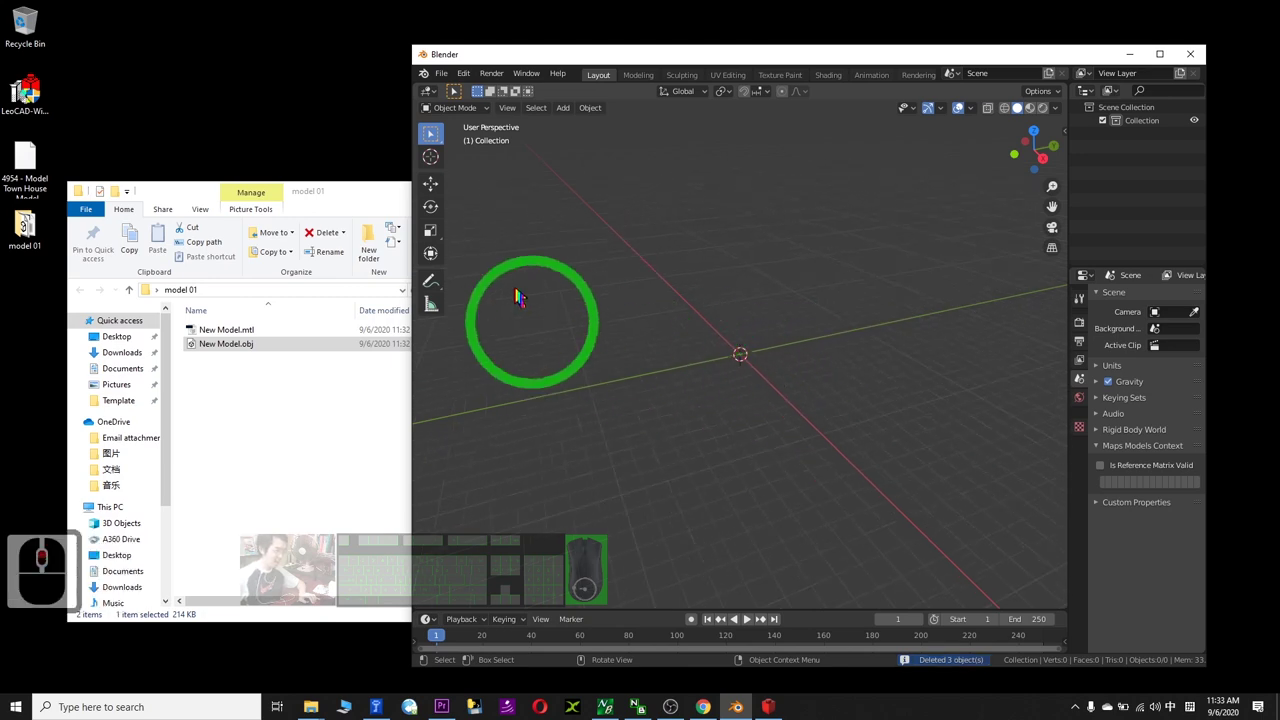
# Select the default objects in Blender's scene for deletion
pyautogui.moveTo(258, 412); pyautogui.dragTo(255, 350)
pyautogui.moveTo(255, 350); pyautogui.dragTo(272, 383)
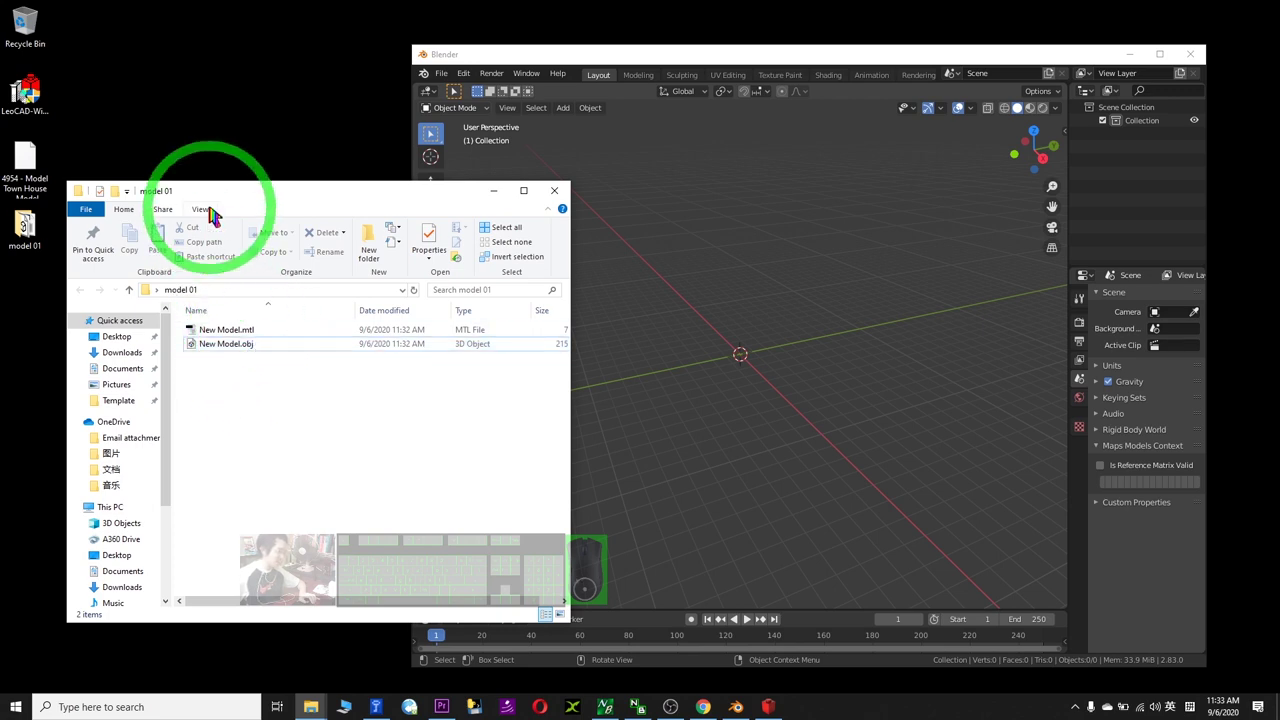
# In Folder Options, show file name extensions for the model 01 folder
pyautogui.click(212, 219)
pyautogui.click(530, 242)
pyautogui.moveTo(230, 337); pyautogui.dragTo(529, 325)
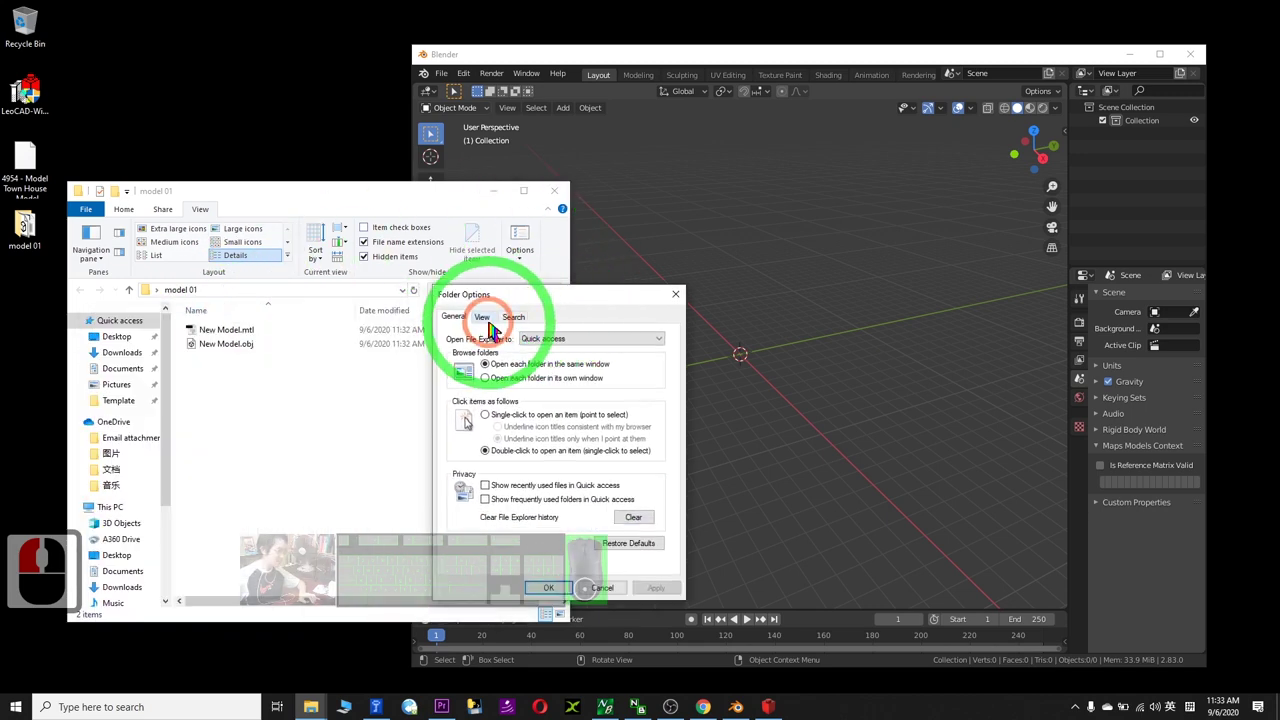
pyautogui.click(489, 327)
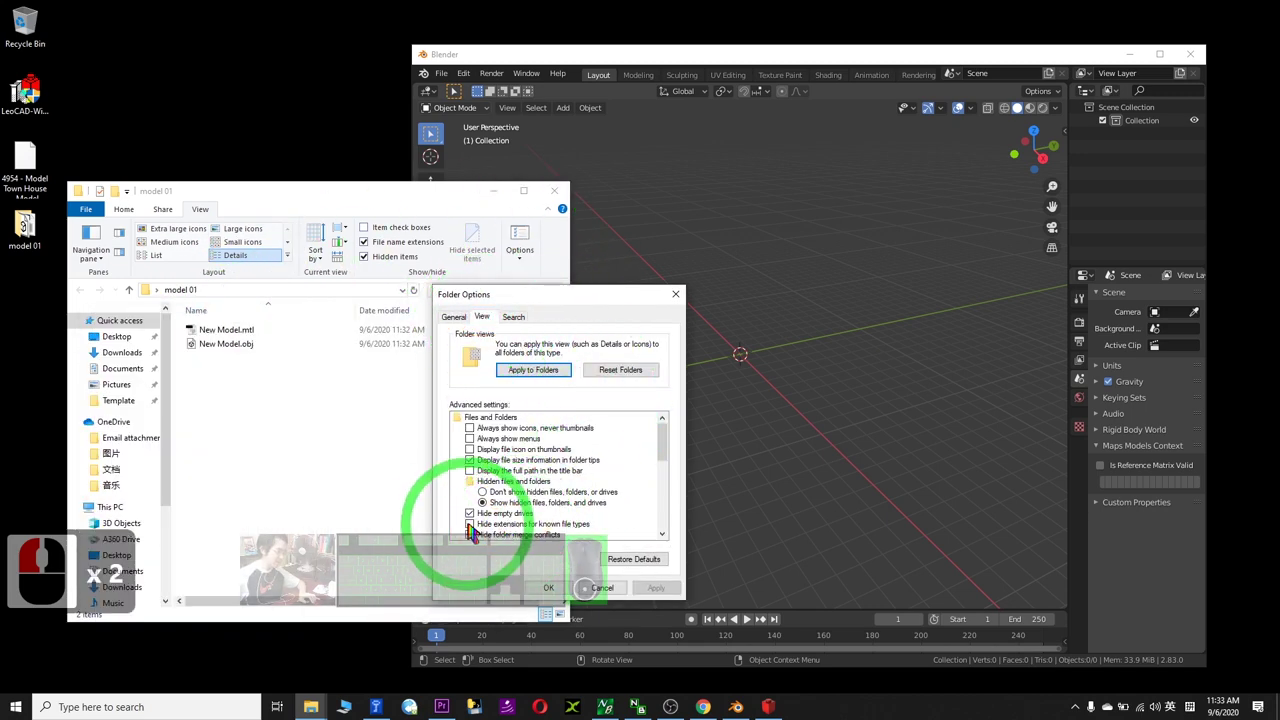
pyautogui.click(481, 532)
pyautogui.moveTo(481, 531); pyautogui.dragTo(477, 533)
pyautogui.click(658, 593)
# Switch the folder layout to Large icons and leave Folder Options
pyautogui.moveTo(306, 394); pyautogui.dragTo(323, 386)
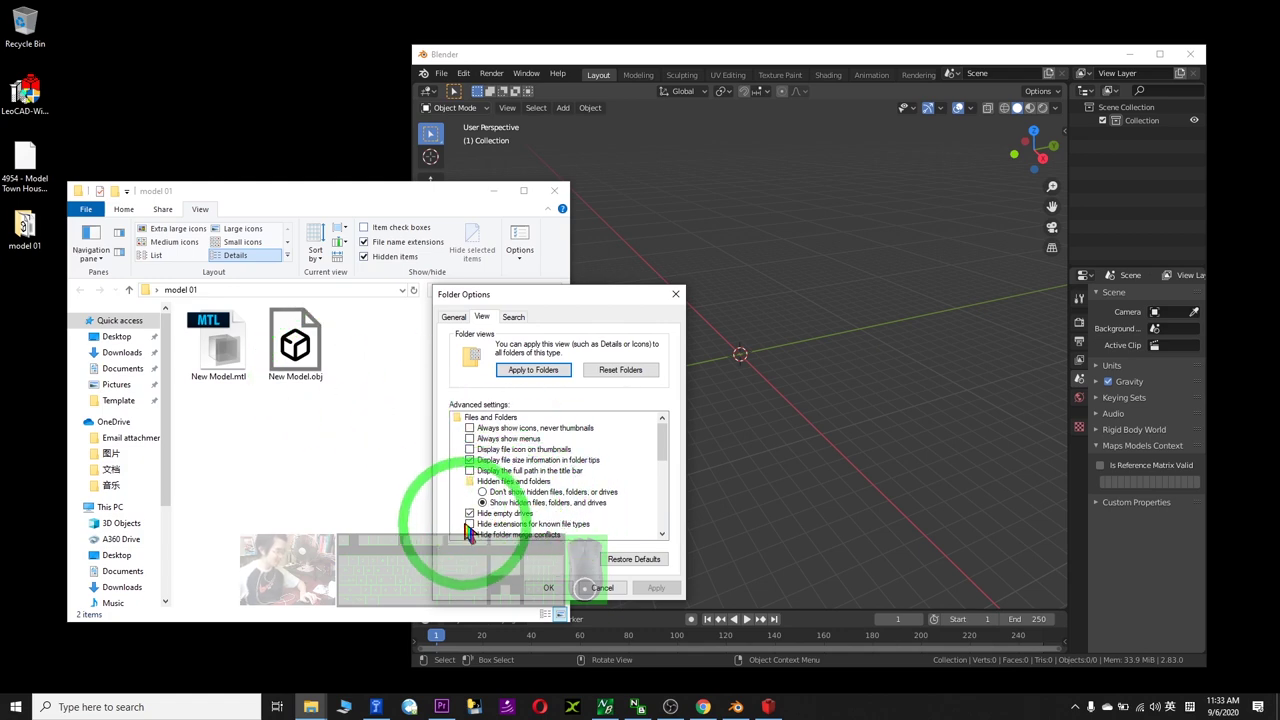
pyautogui.moveTo(610, 595); pyautogui.dragTo(359, 202)
pyautogui.moveTo(330, 205); pyautogui.dragTo(375, 192)
pyautogui.moveTo(354, 179); pyautogui.dragTo(732, 234)
pyautogui.click(453, 79)
pyautogui.click(486, 265)
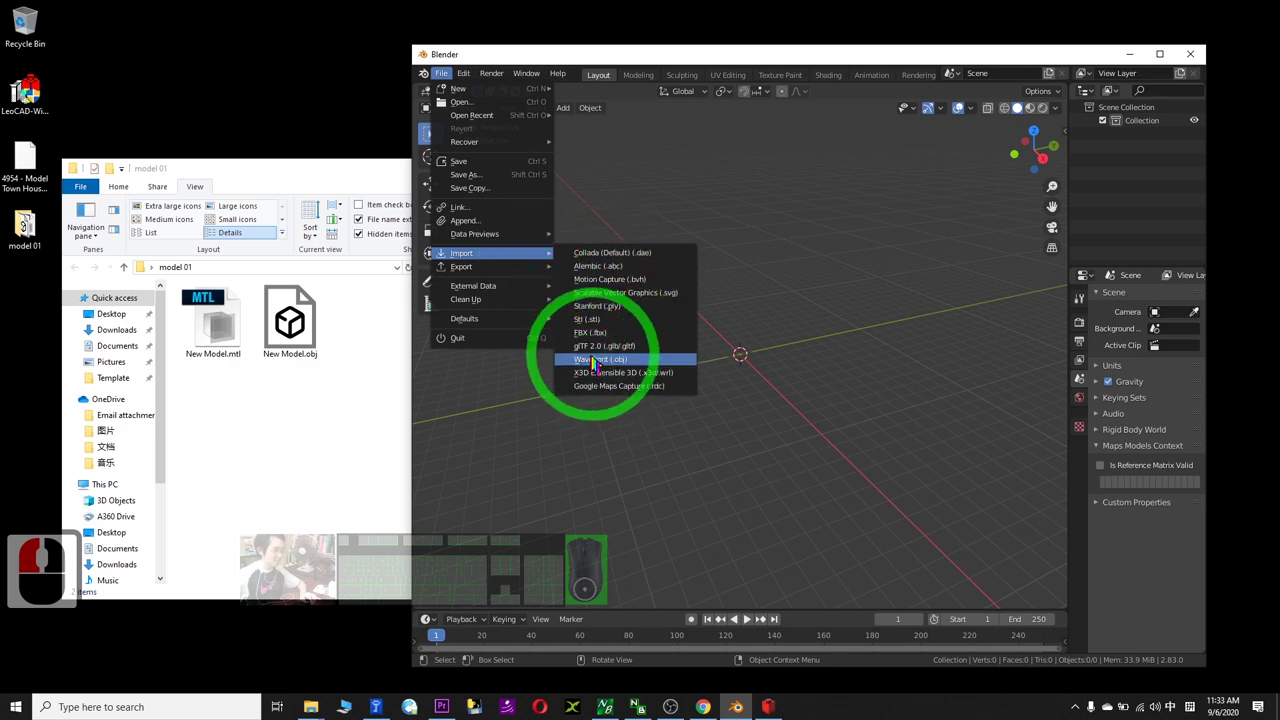
# Begin importing a Wavefront (.obj) file into Blender
pyautogui.click(624, 369)
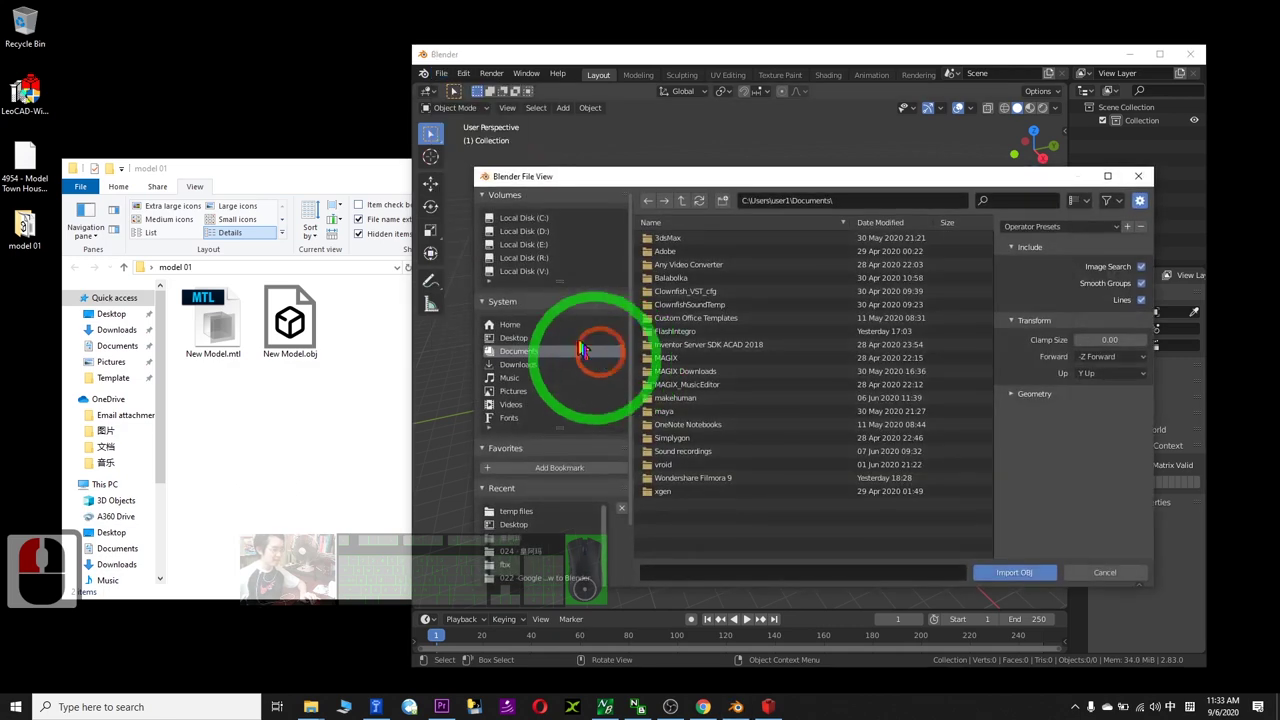
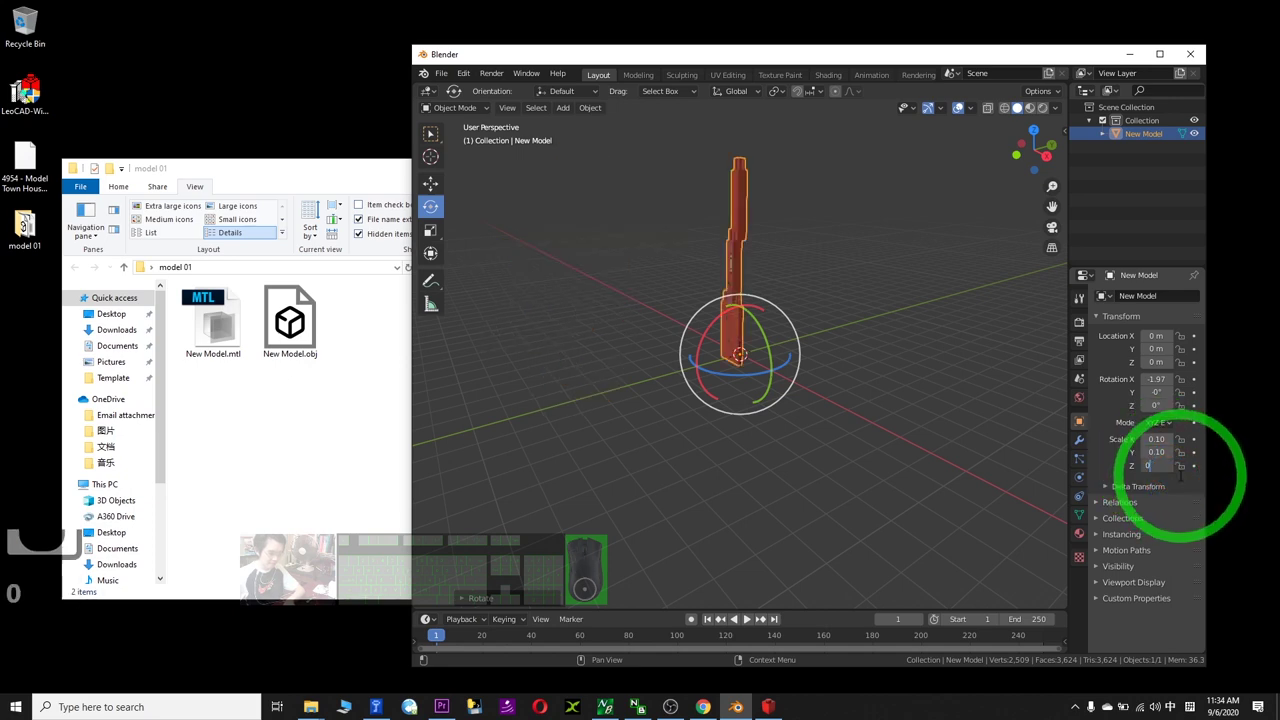
# Set the imported New Model's Z scale to 0.1, matching X and Y
pyautogui.write('.1')
pyautogui.press('Return')
pyautogui.middleClick(888, 433)
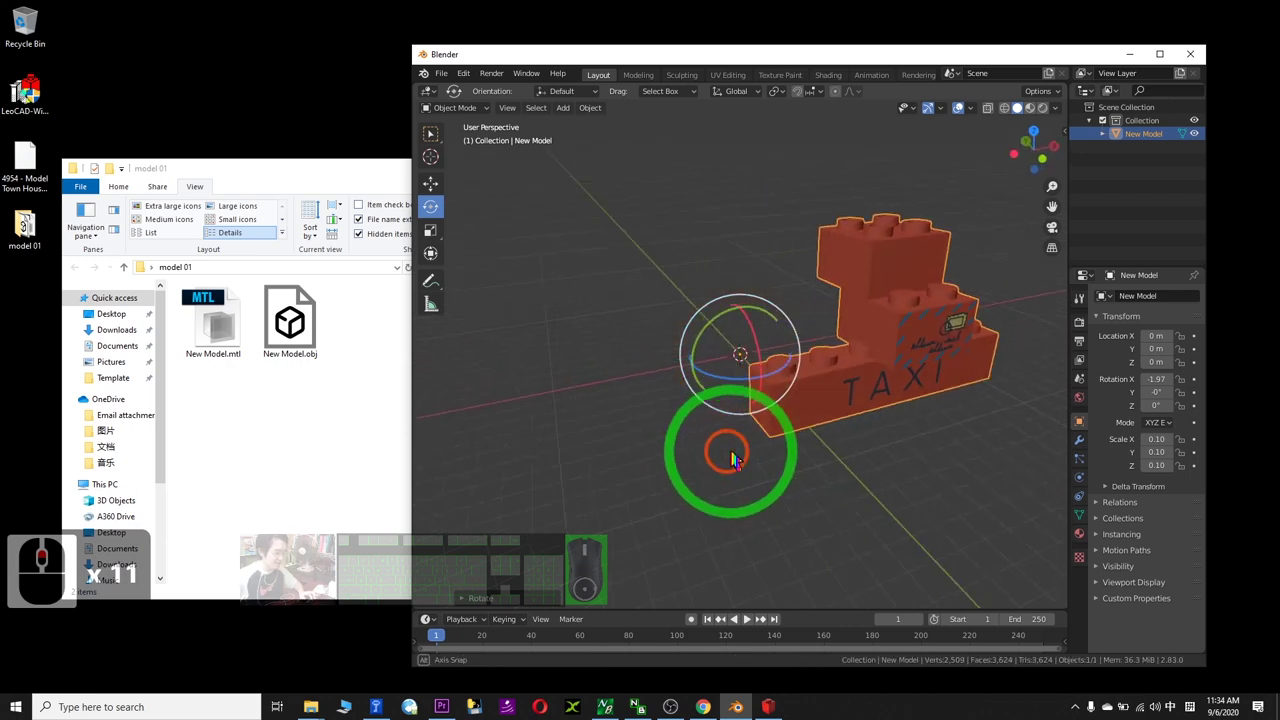
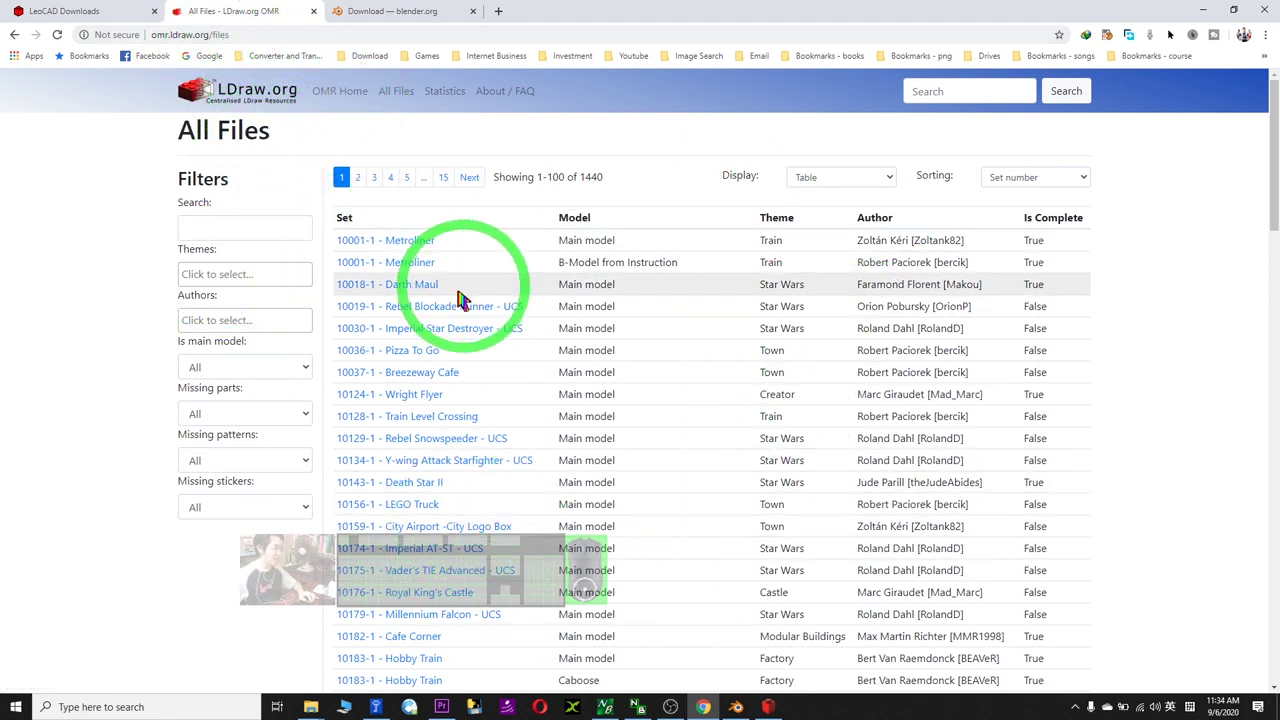
# Filter the LDraw.org OMR All Files library for 'house' models
pyautogui.scroll(-3)
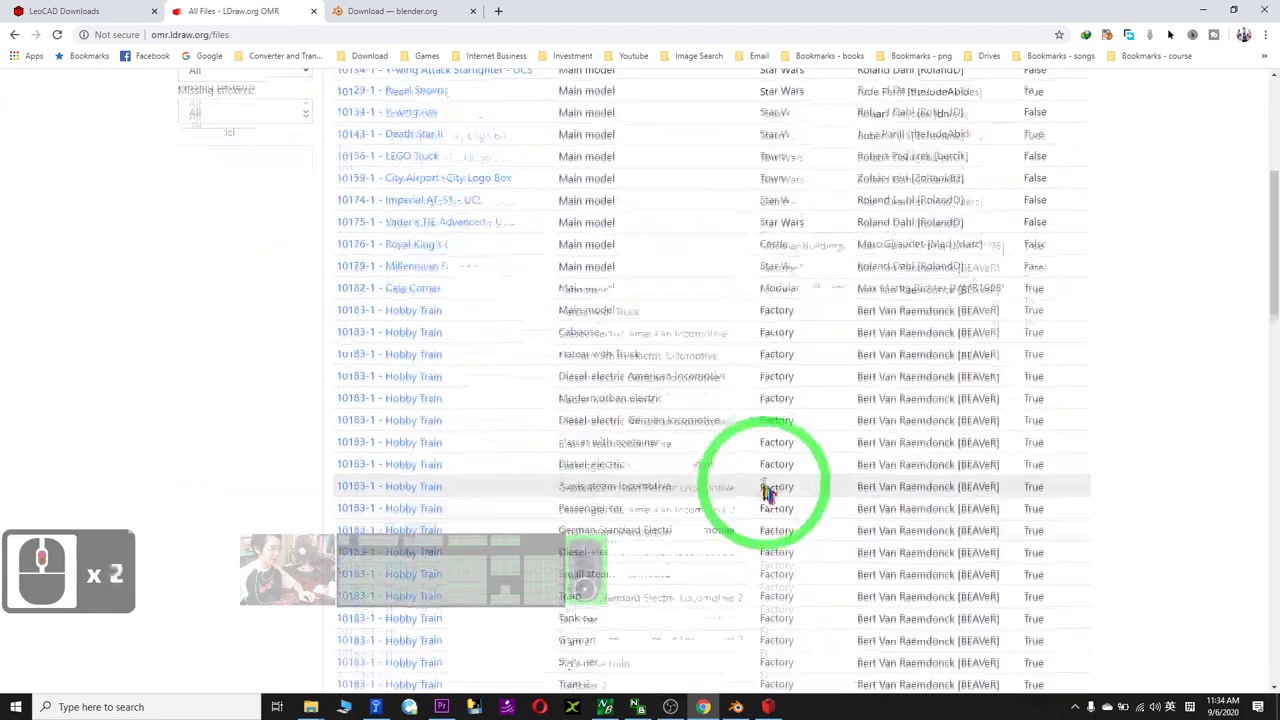
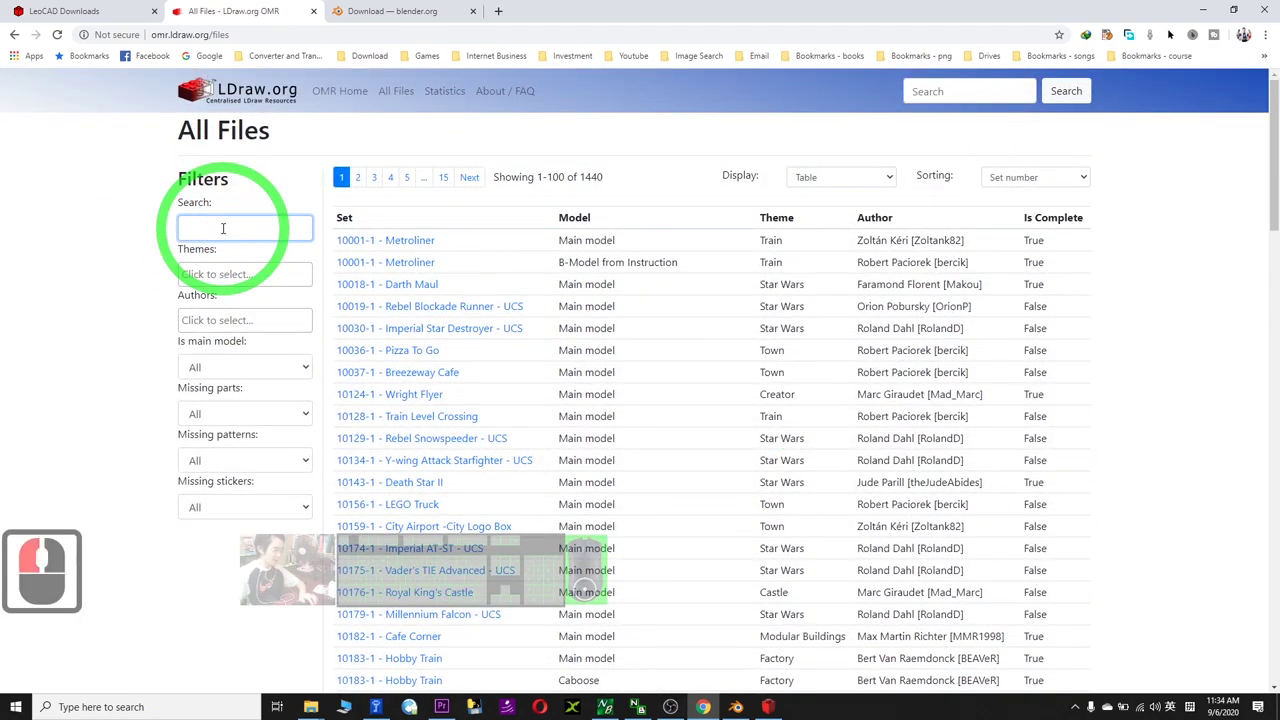
pyautogui.write('house')
pyautogui.press('Return')
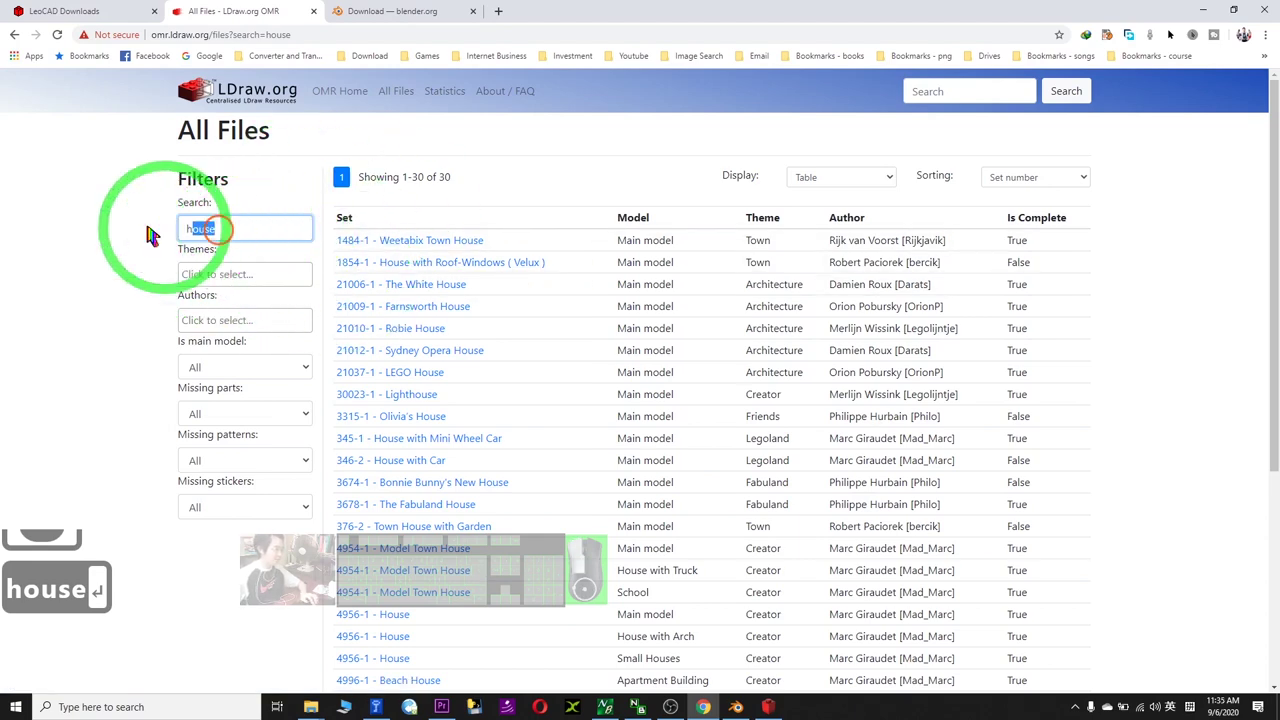
# Replace the filter with 'car', listing the matching car models
pyautogui.click(46, 235)
pyautogui.write('car')
pyautogui.press('Return')
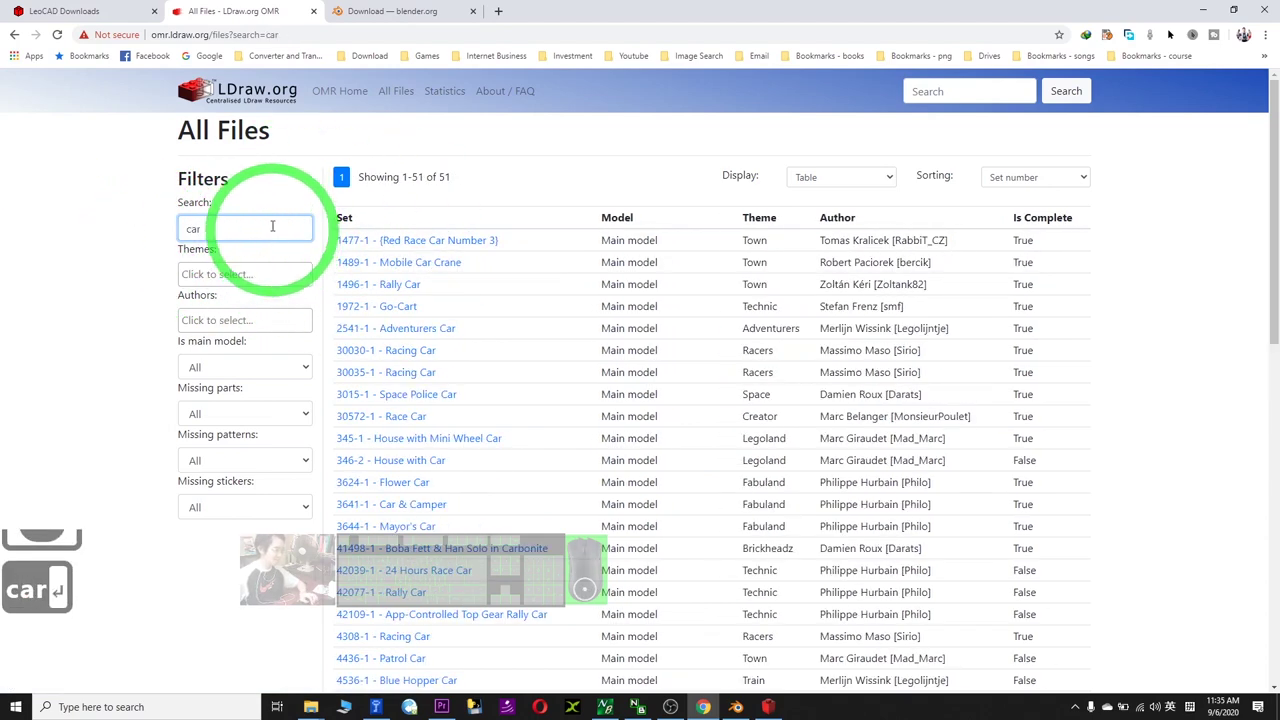
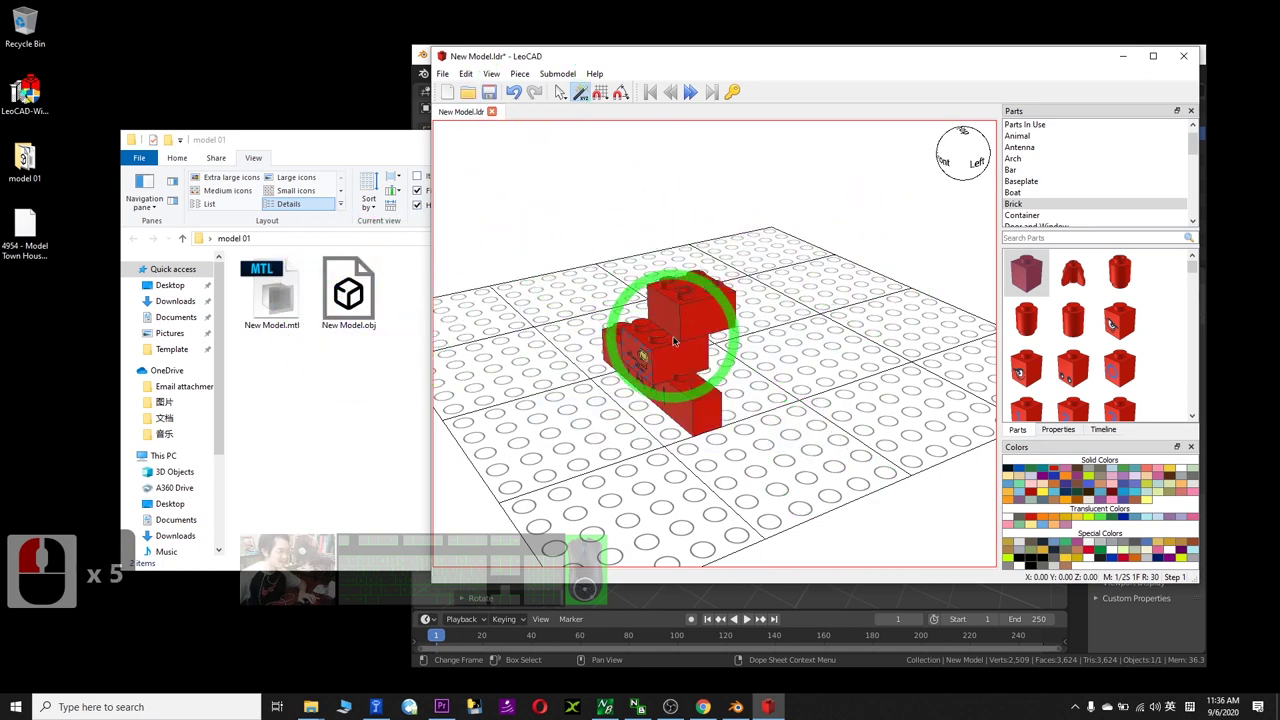
# Bring up LeoCAD's file commands to save New Model.ldr
pyautogui.click(456, 83)
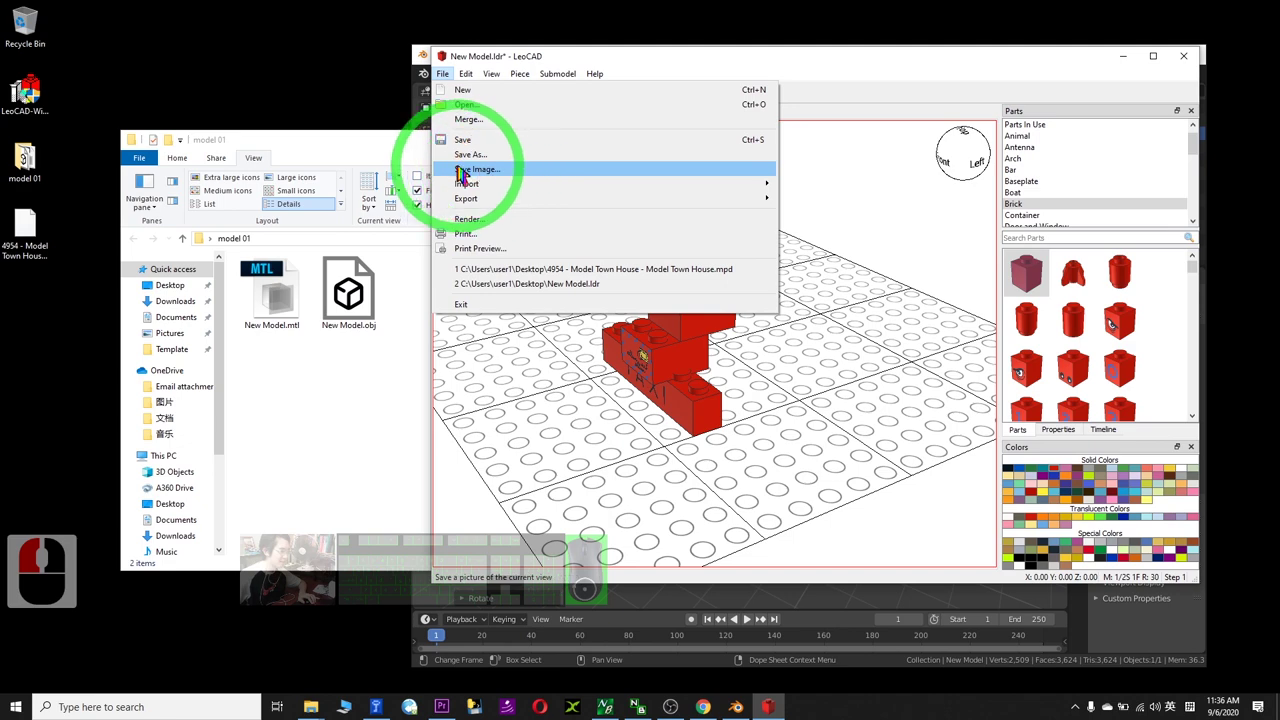
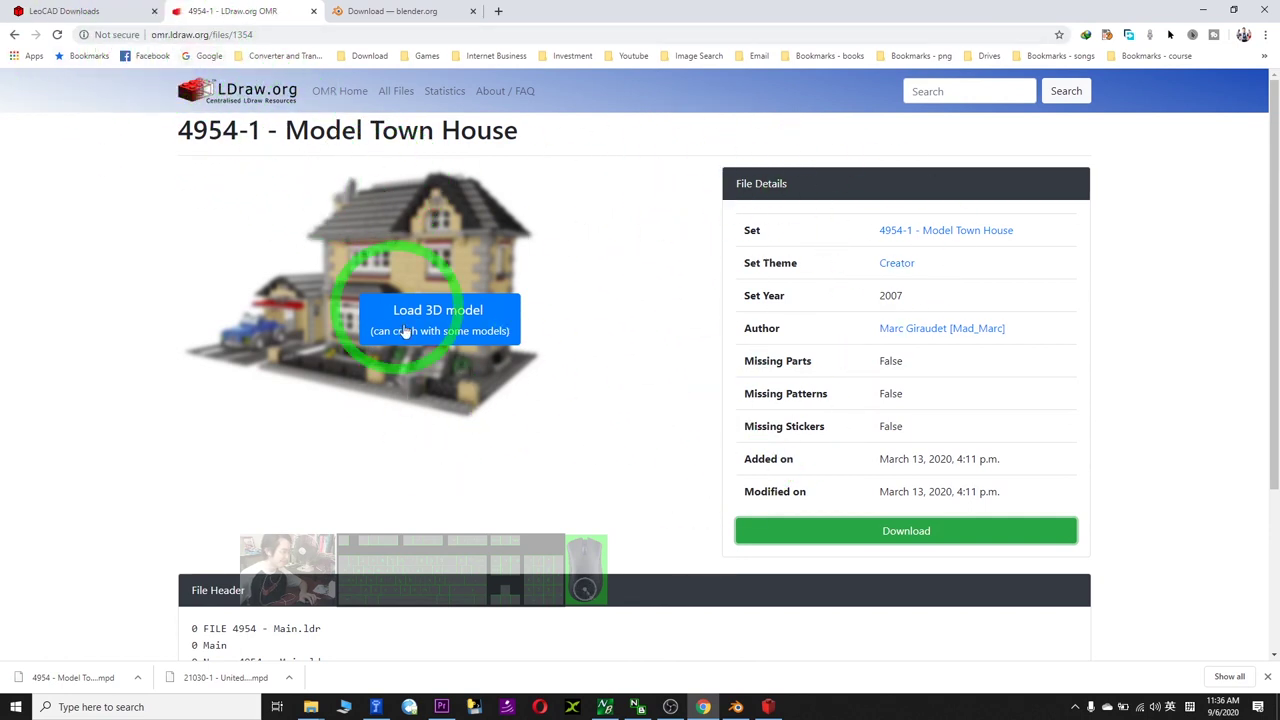
# Scroll down the OMR Model Town House page
pyautogui.scroll(-3)
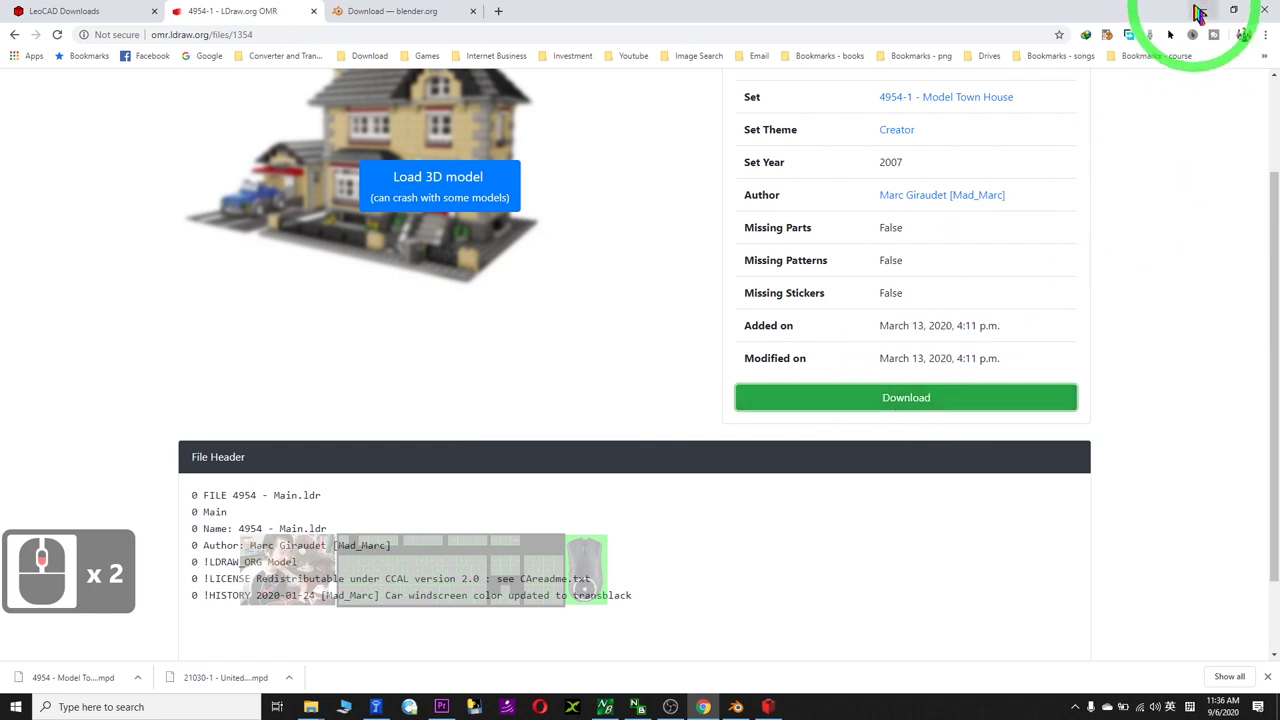
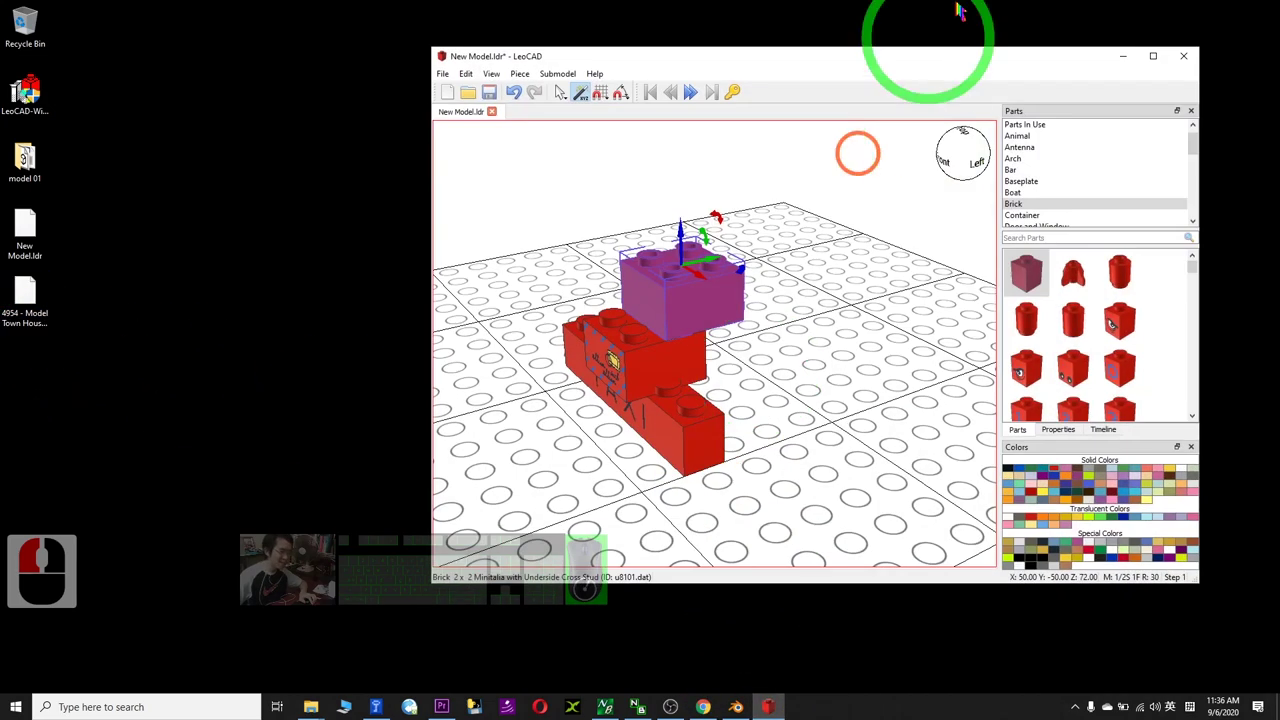
# Quit LeoCAD without saving the brick model's changes
pyautogui.press('alt+F4')
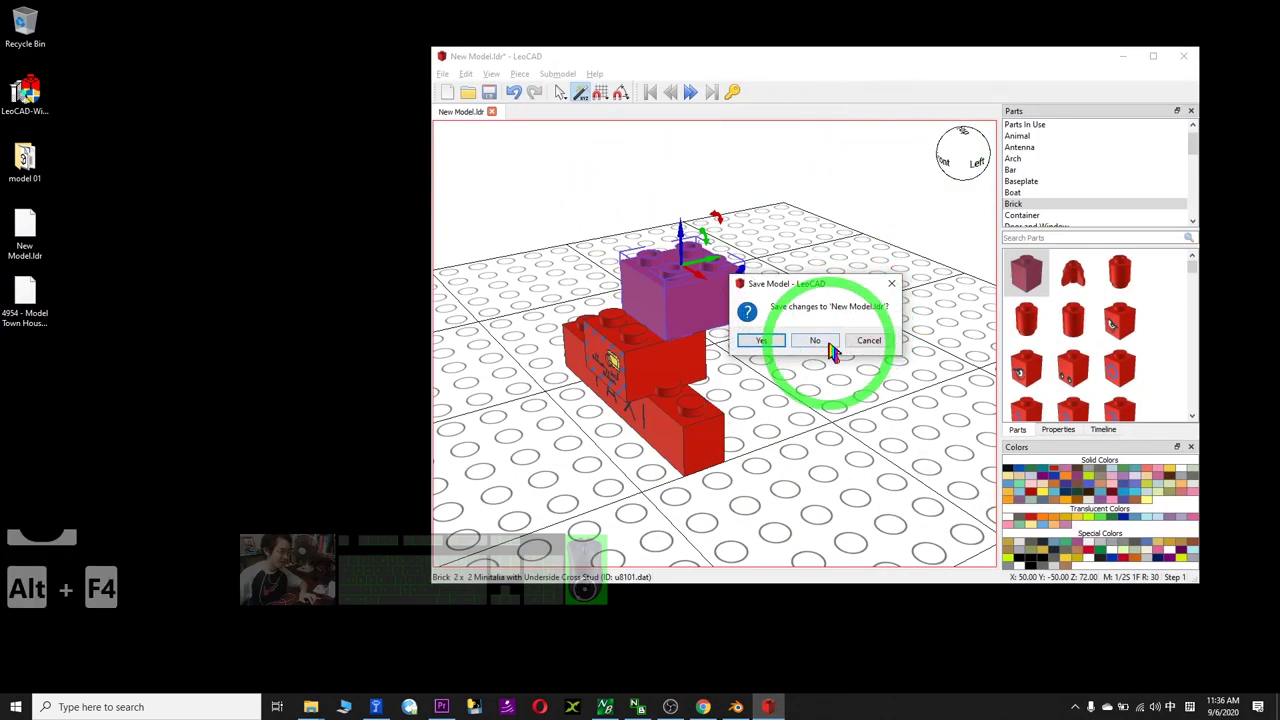
pyautogui.click(838, 351)
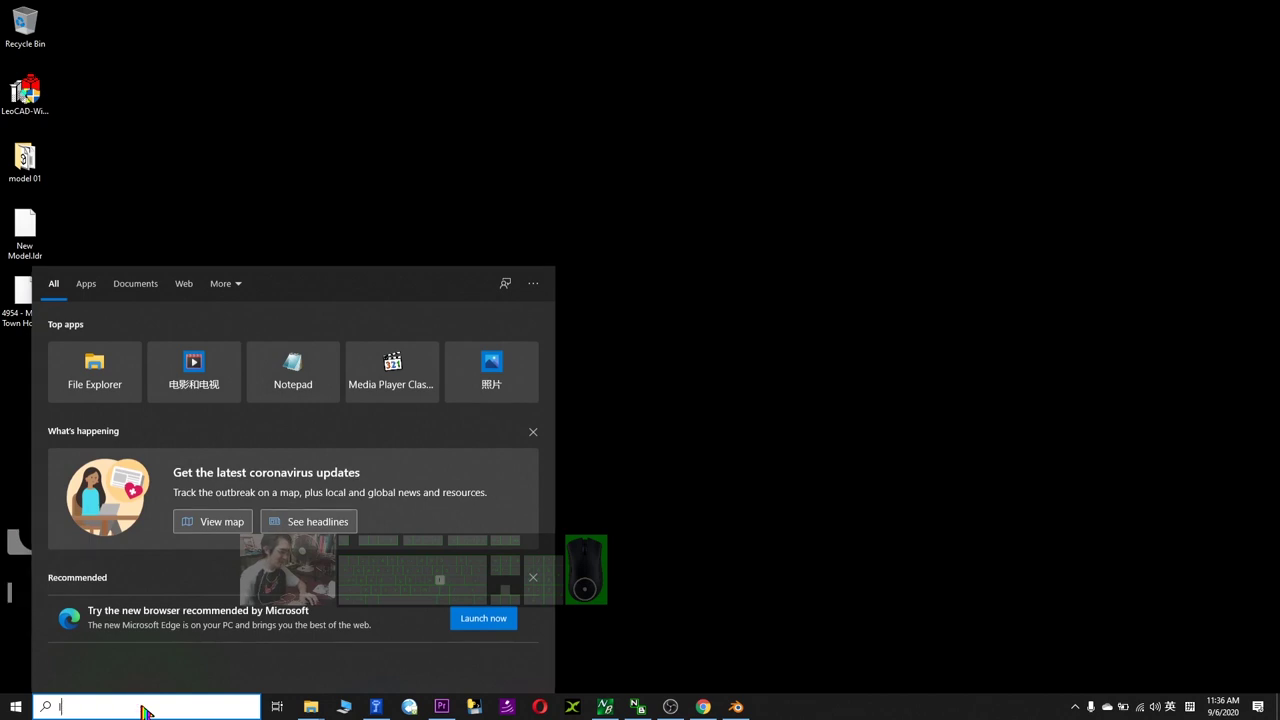
# Relaunch LeoCAD from the Start menu search
pyautogui.write('le')
pyautogui.press('Return')
pyautogui.write('ocad')
pyautogui.write('leocad↵')
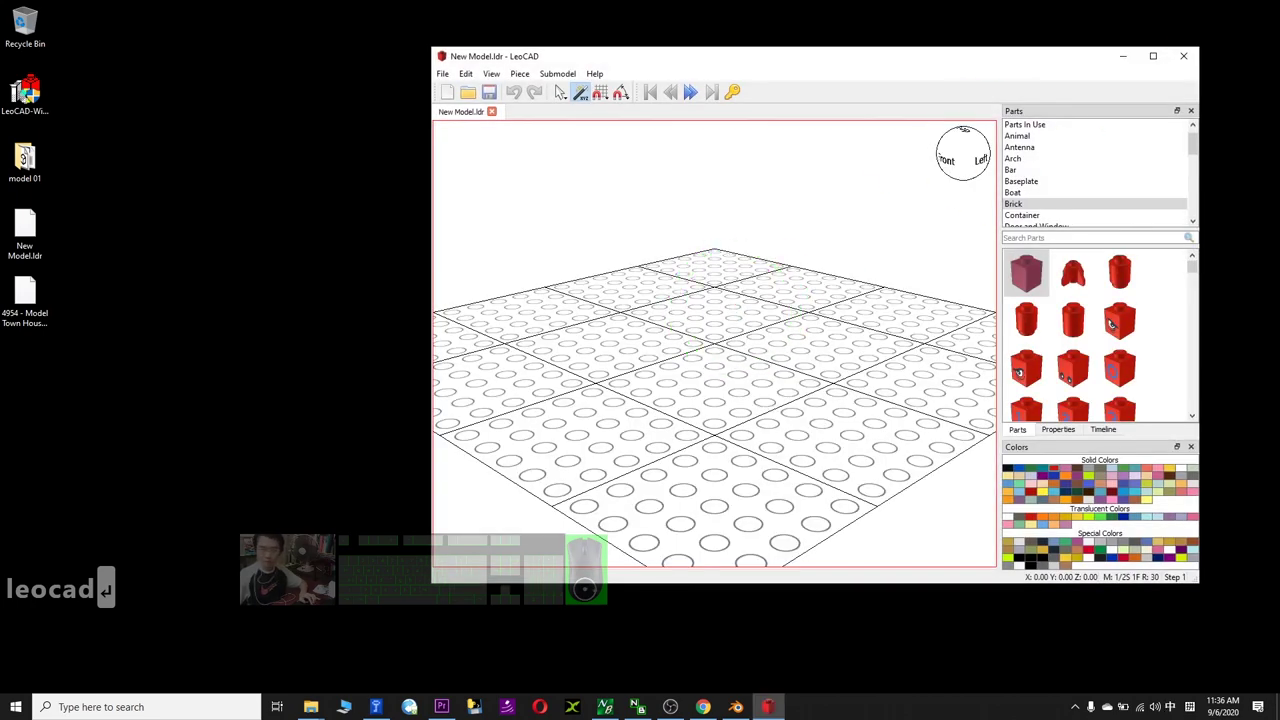
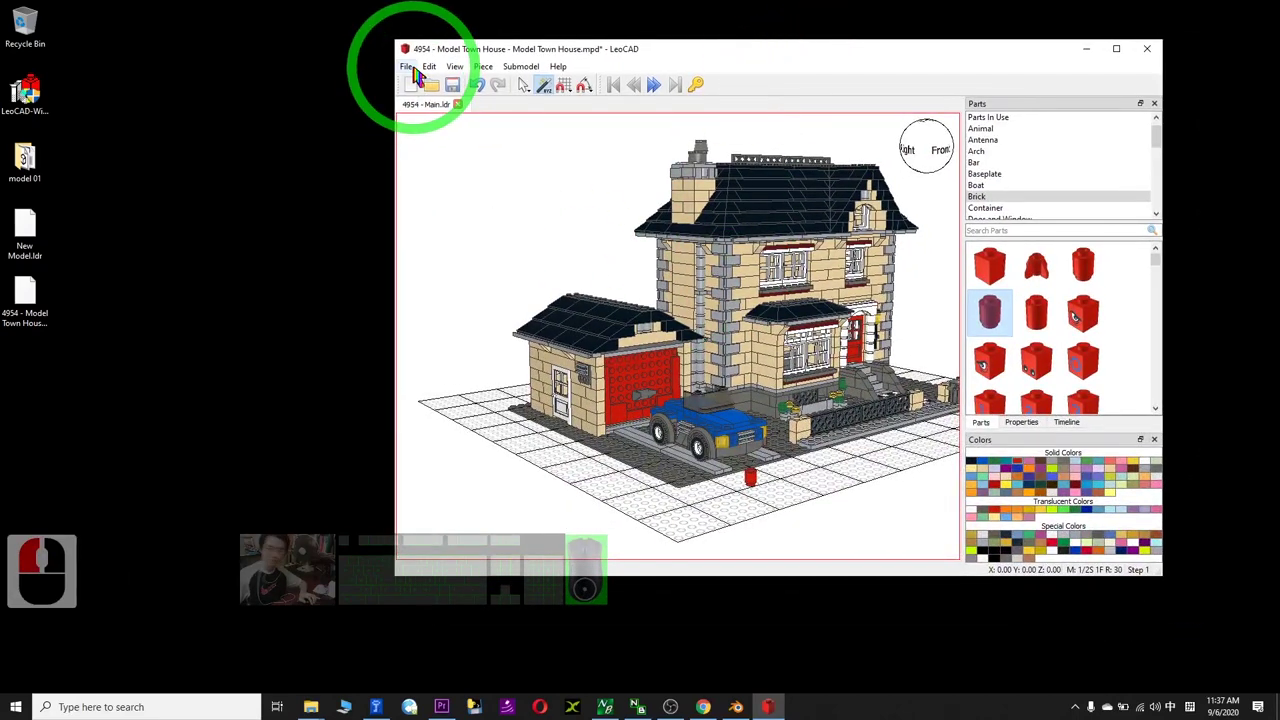
# Create a new desktop folder for the house export and shift LeoCAD aside
pyautogui.click(424, 79)
pyautogui.moveTo(421, 76); pyautogui.dragTo(61, 415)
pyautogui.rightClick(61, 415)
pyautogui.moveTo(195, 562); pyautogui.dragTo(111, 561)
pyautogui.moveTo(111, 561); pyautogui.dragTo(328, 557)
pyautogui.click(326, 557)
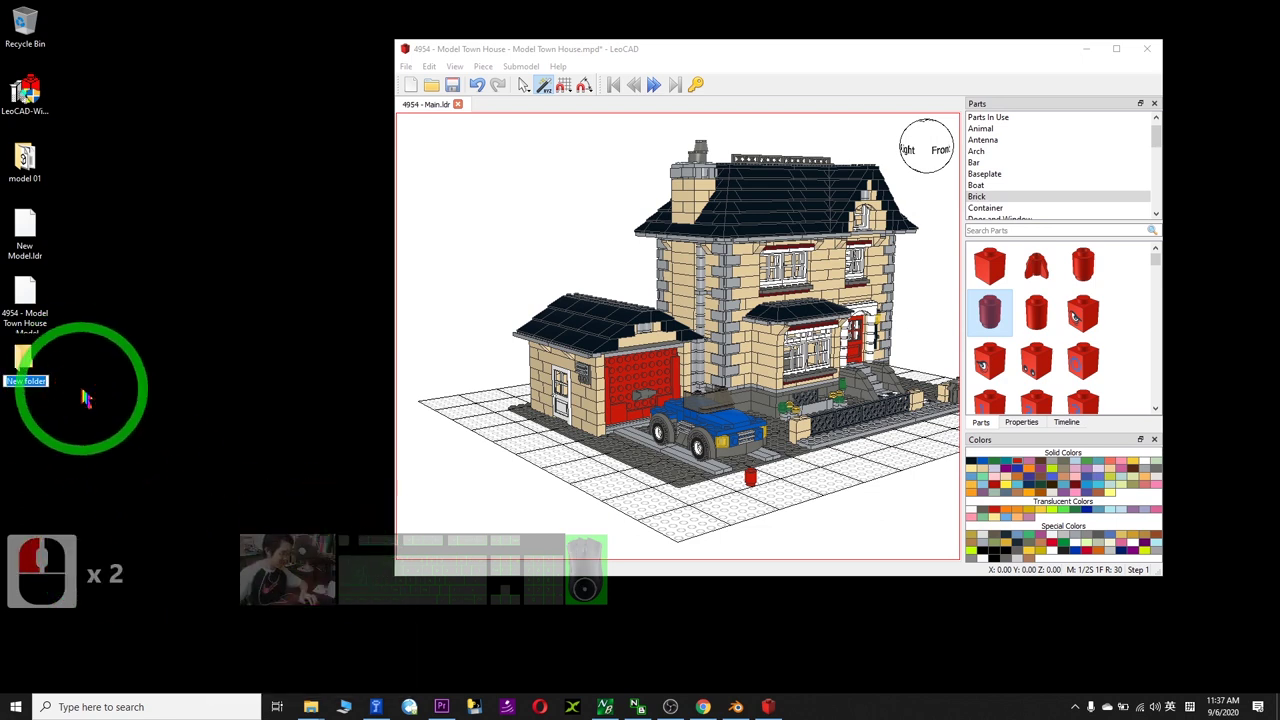
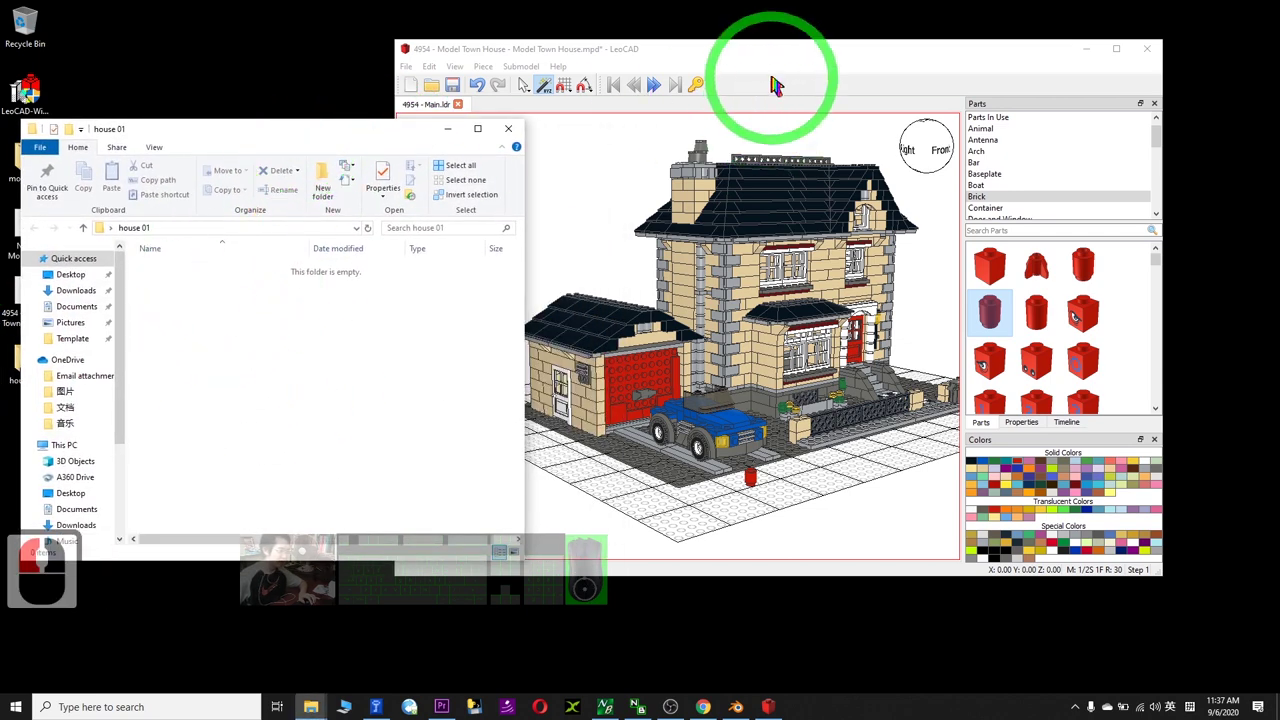
pyautogui.moveTo(788, 64); pyautogui.dragTo(576, 97)
# Start a Wavefront OBJ export of the Model Town House from LeoCAD's File > Export menu
pyautogui.click(505, 74)
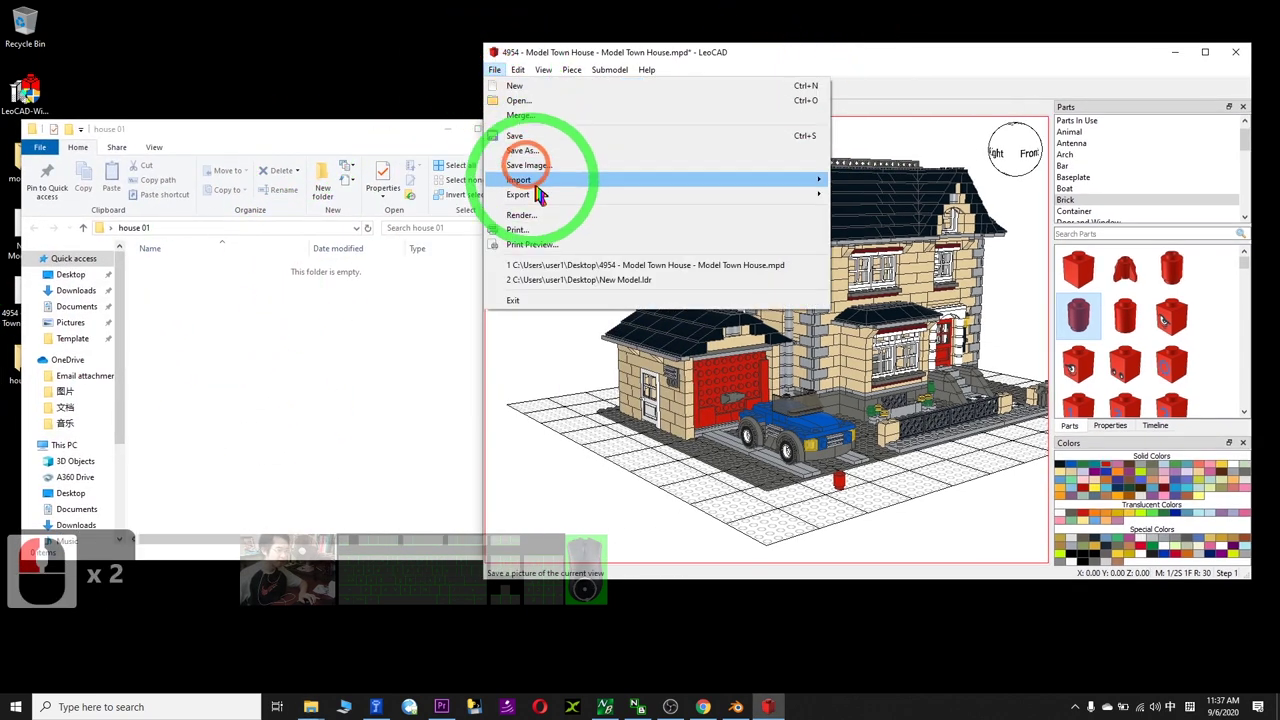
pyautogui.click(551, 198)
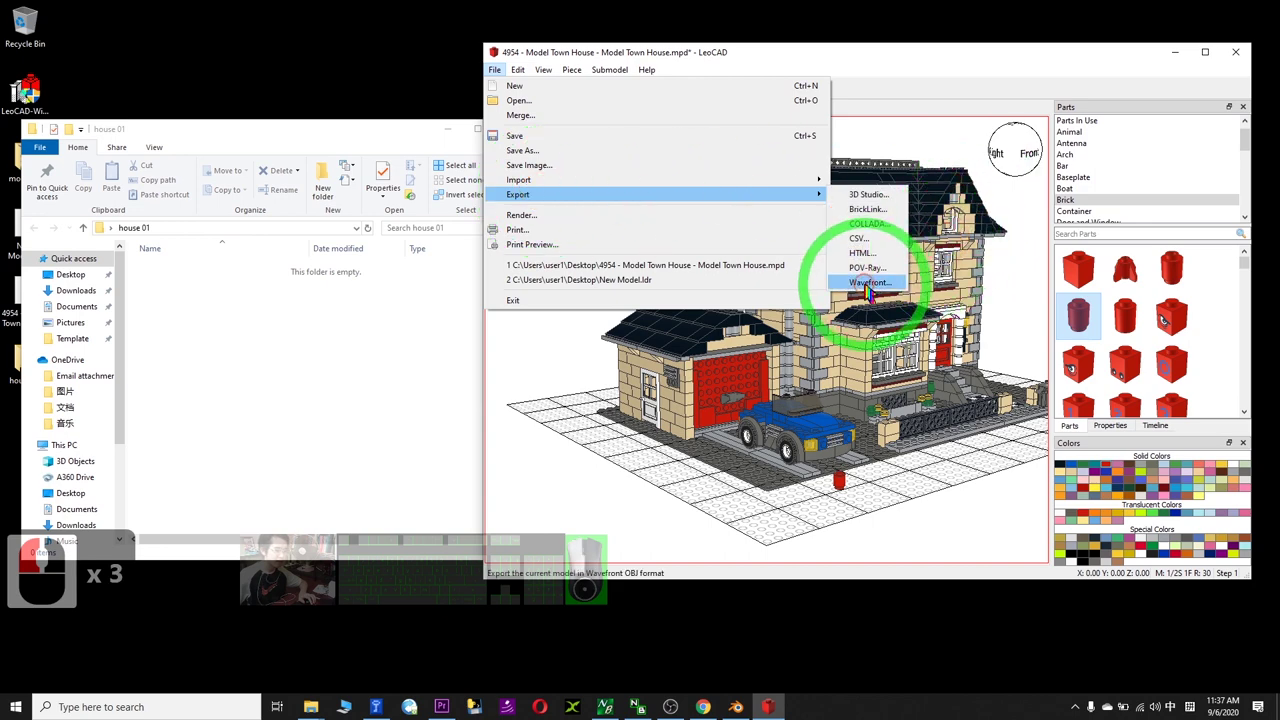
pyautogui.moveTo(874, 292); pyautogui.dragTo(176, 235)
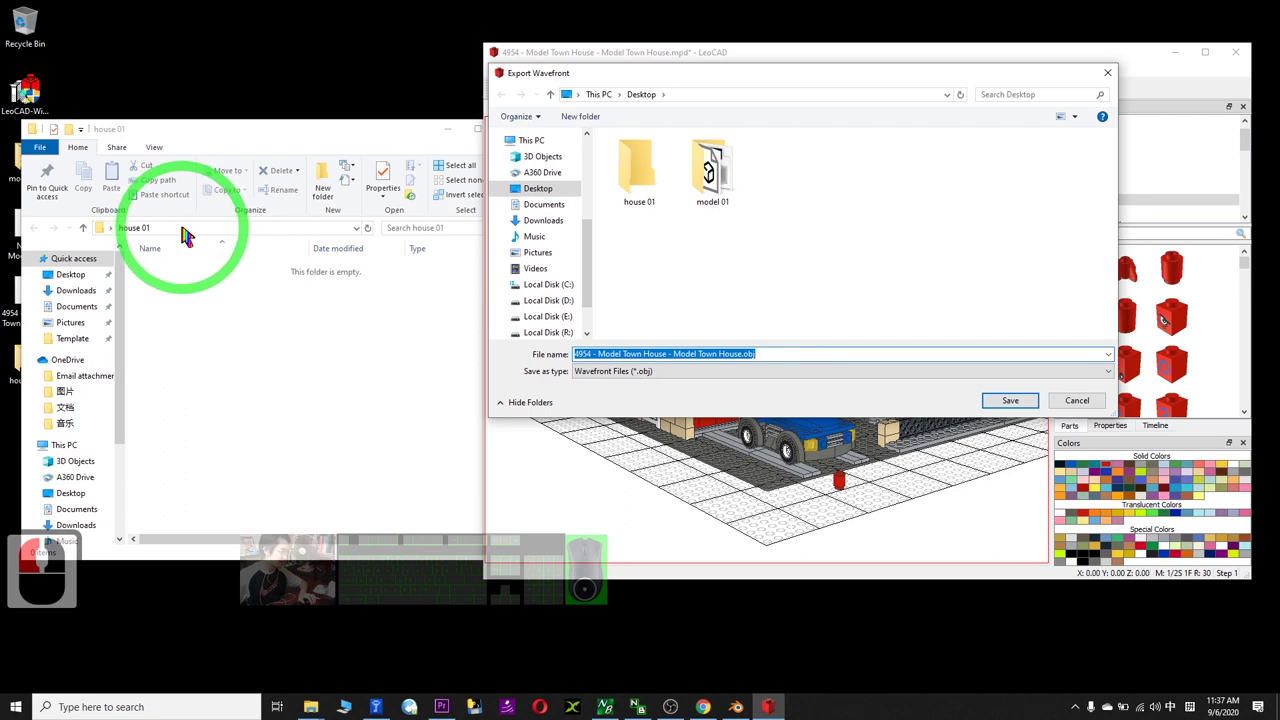
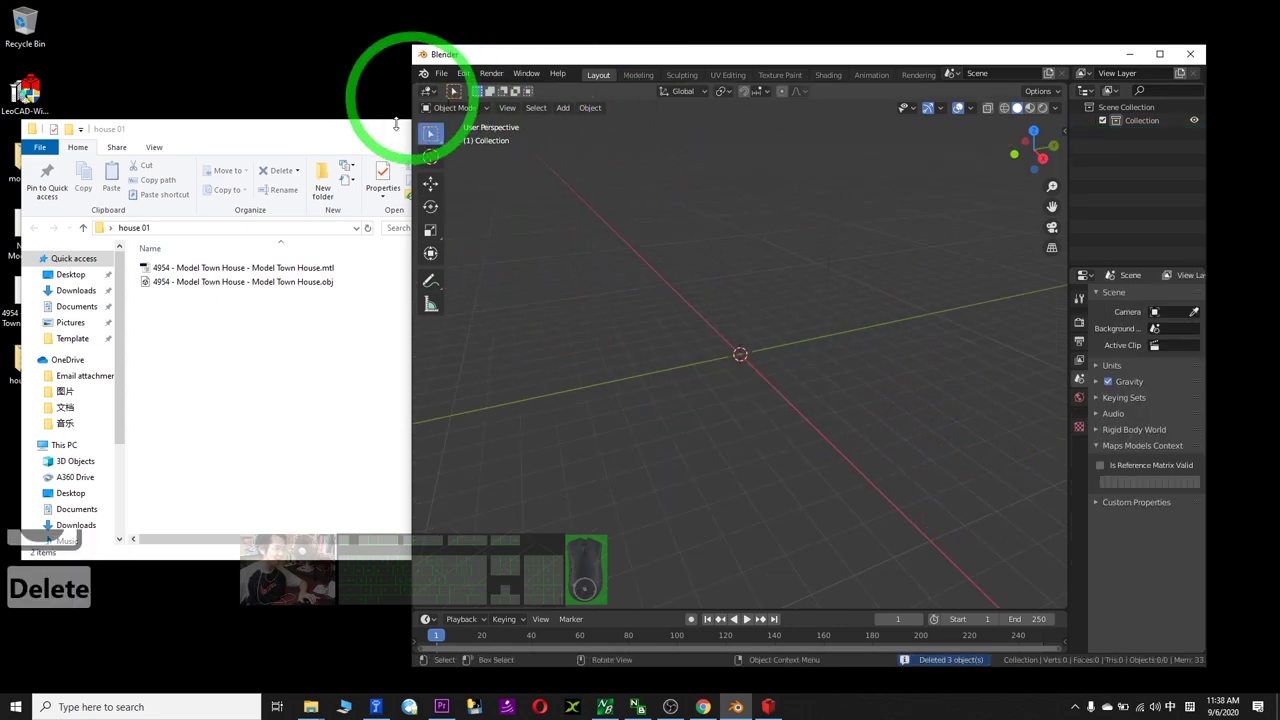
# Begin a Wavefront OBJ import in Blender and copy the house 01 folder path for it
pyautogui.click(452, 83)
pyautogui.click(486, 255)
pyautogui.moveTo(486, 255); pyautogui.dragTo(605, 365)
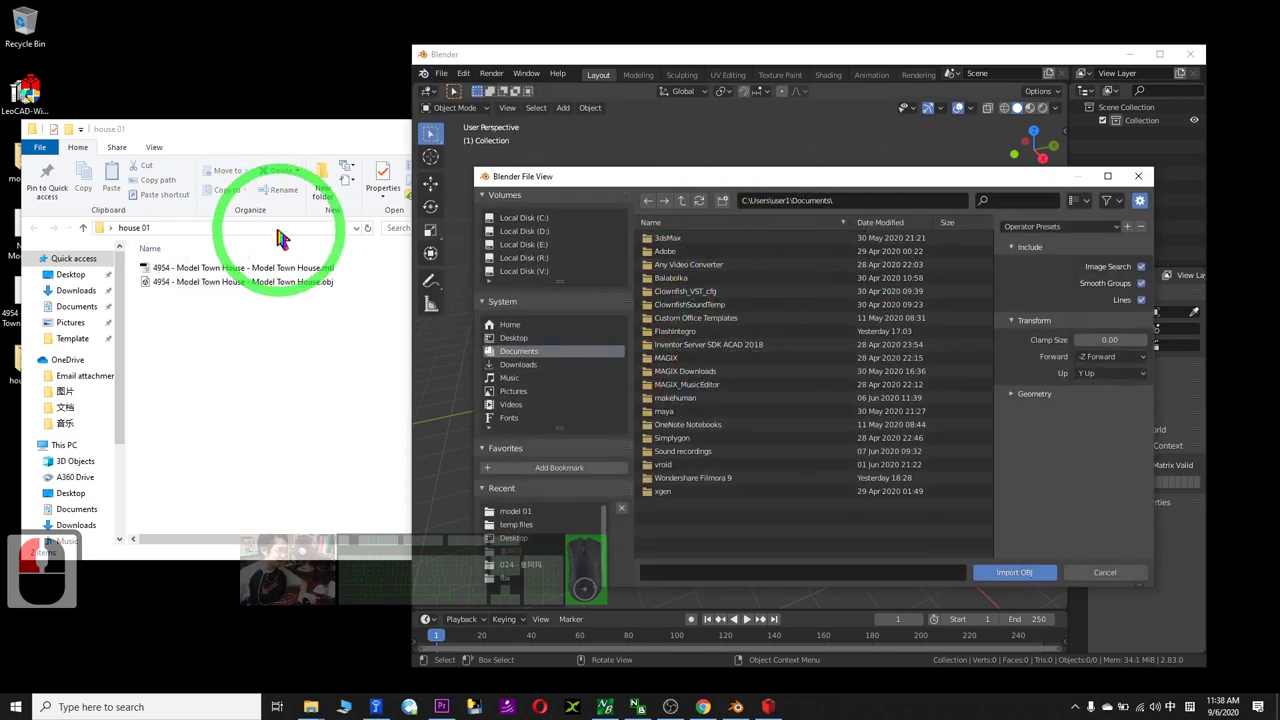
pyautogui.click(283, 240)
pyautogui.press('ctrl+c')
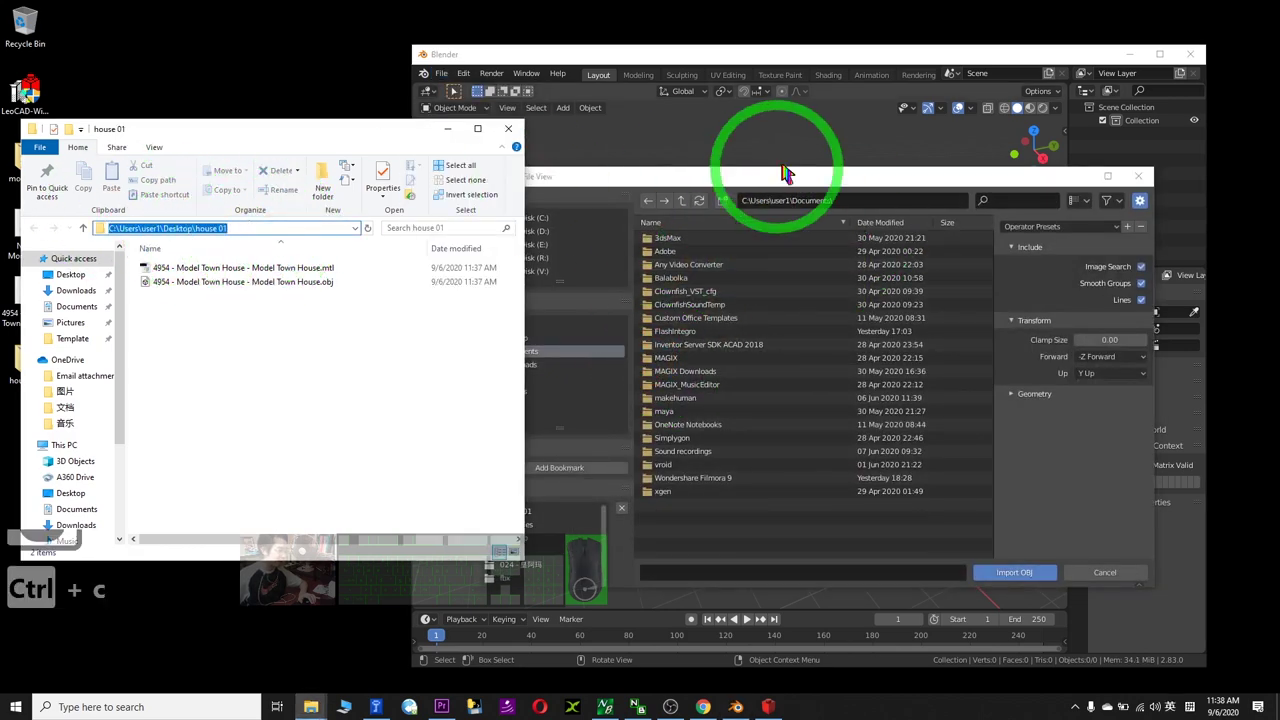
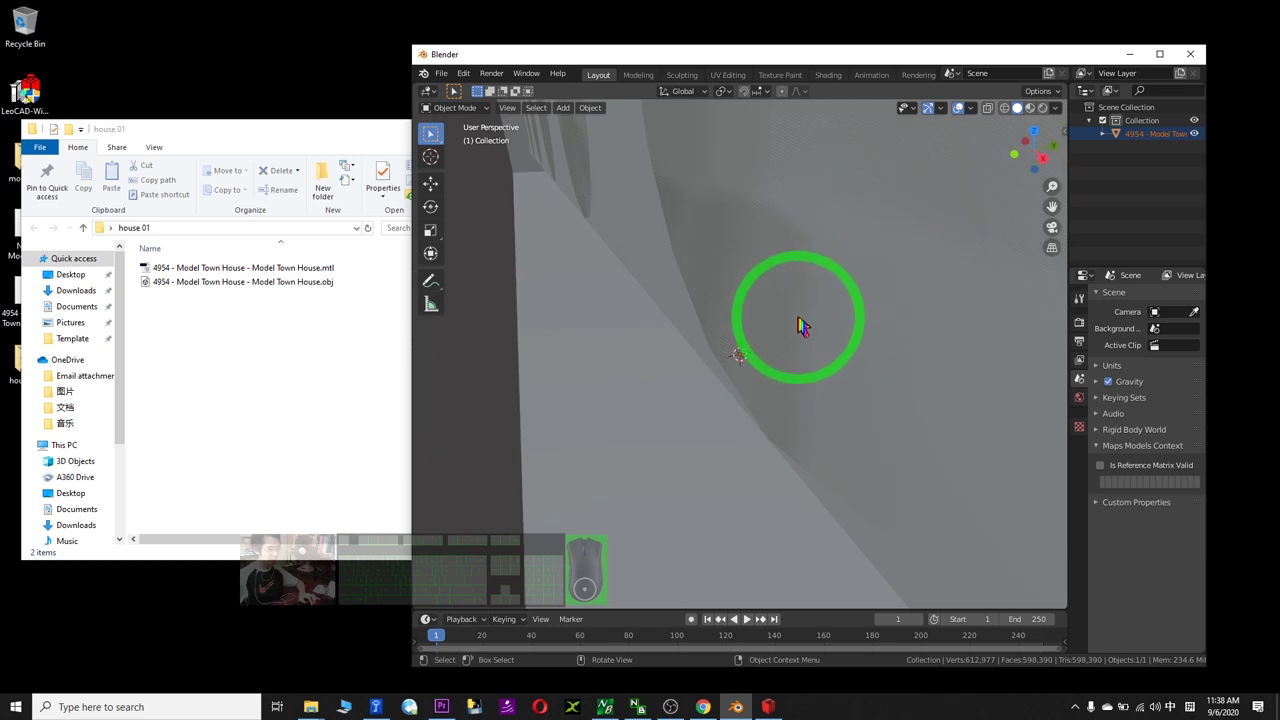
# Inspect the imported house and show its object transform (90° X rotation, unit scale)
pyautogui.scroll(-3)
pyautogui.moveTo(814, 334); pyautogui.dragTo(736, 402)
pyautogui.scroll(3)
pyautogui.scroll(-3)
pyautogui.click(736, 402)
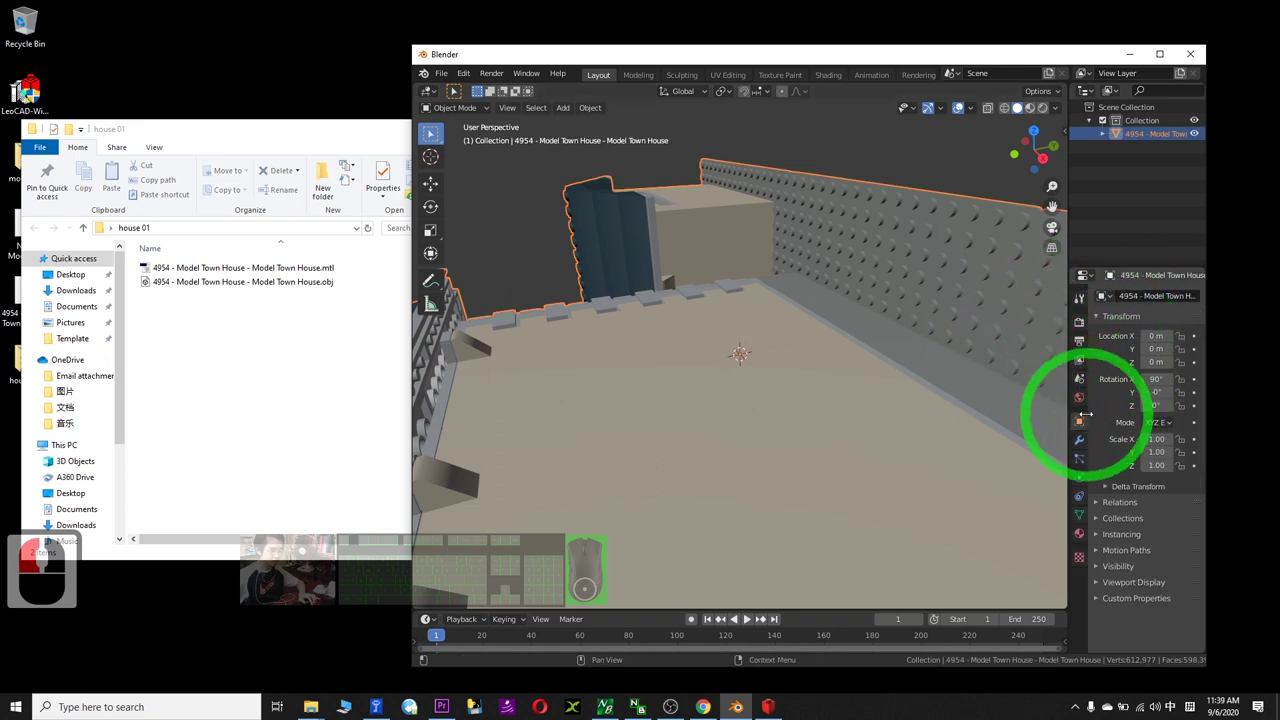
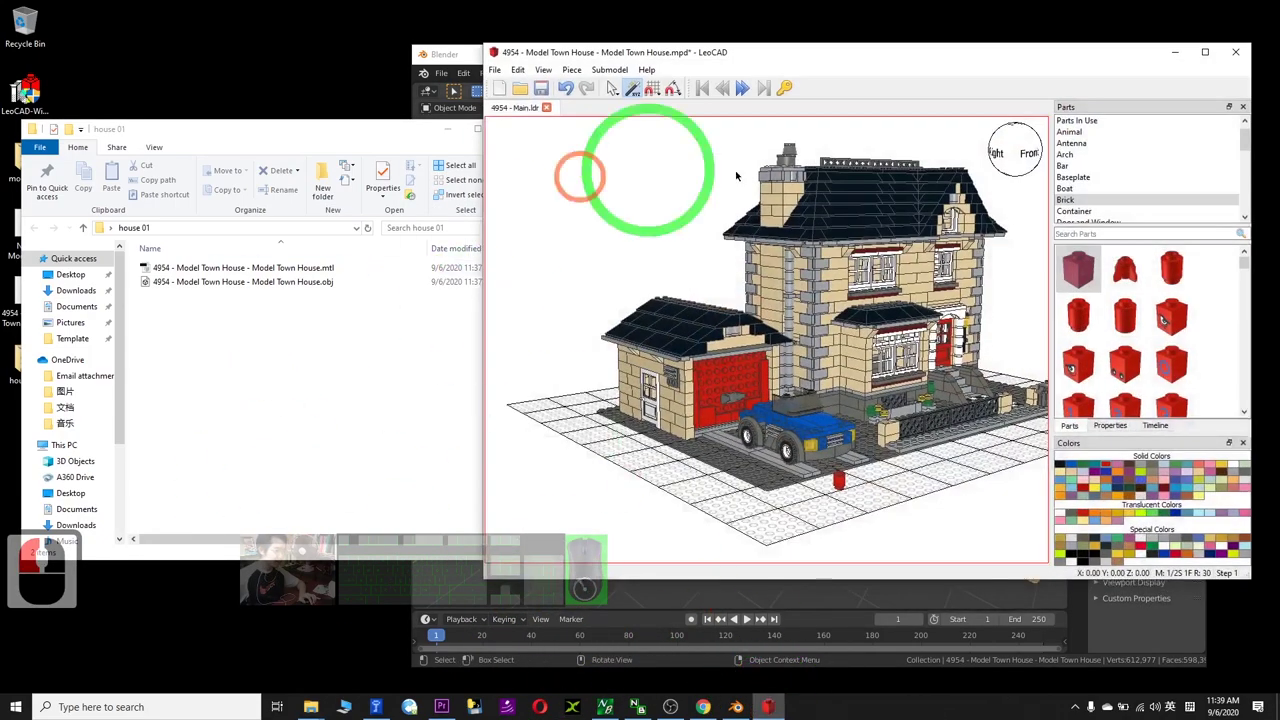
# Maximise the LeoCAD window showing the Model Town House
pyautogui.moveTo(1189, 74); pyautogui.dragTo(1124, 96)
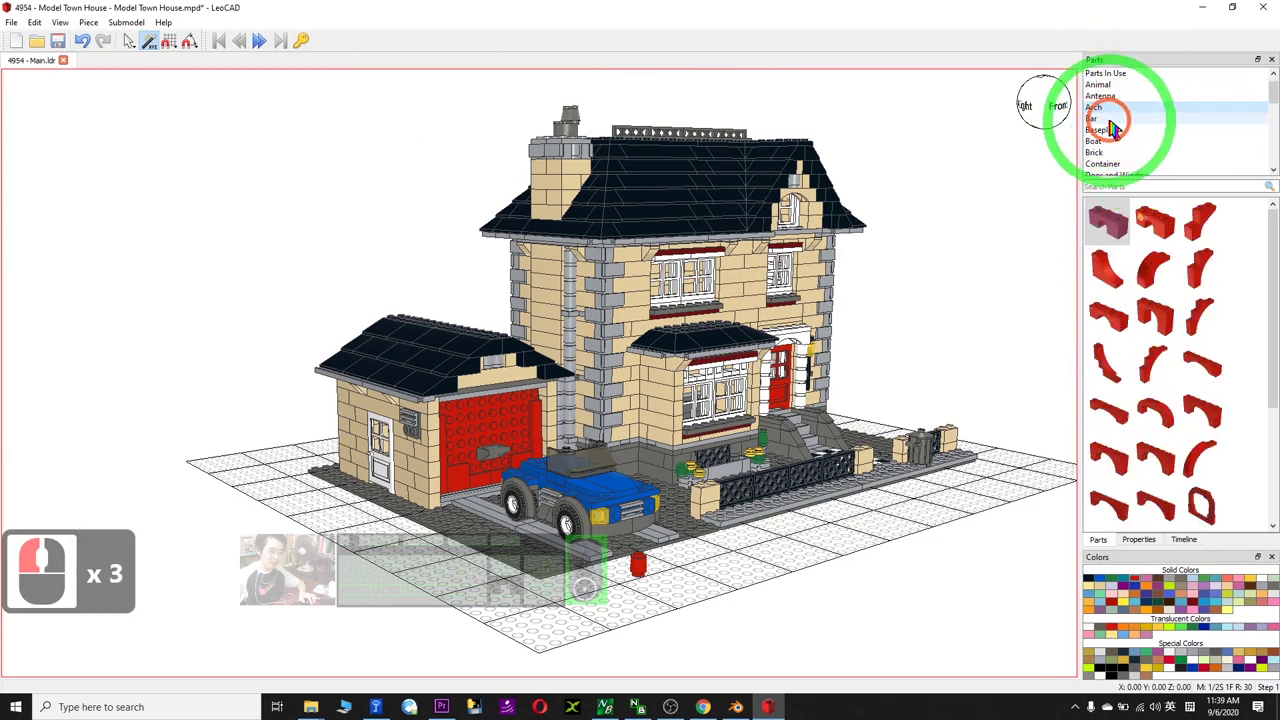
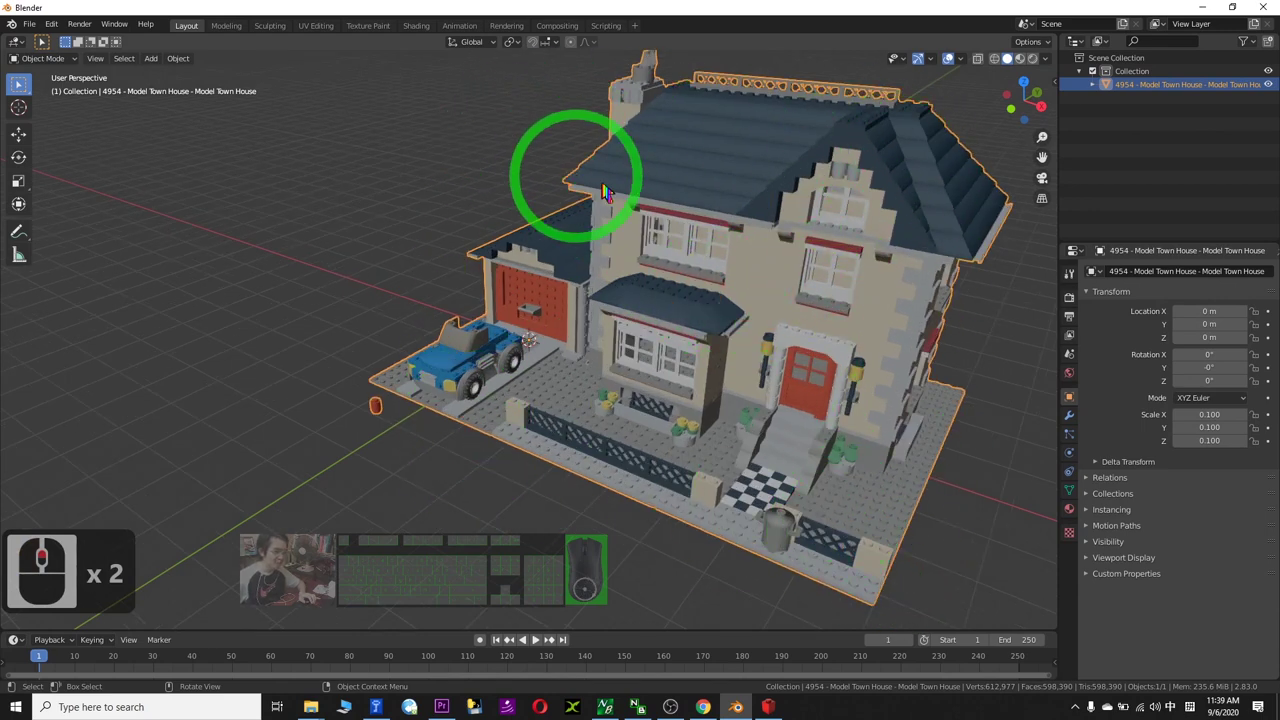
# Look over the complete 0.1-scaled house, garage and car in the Blender viewport
pyautogui.click(788, 229)
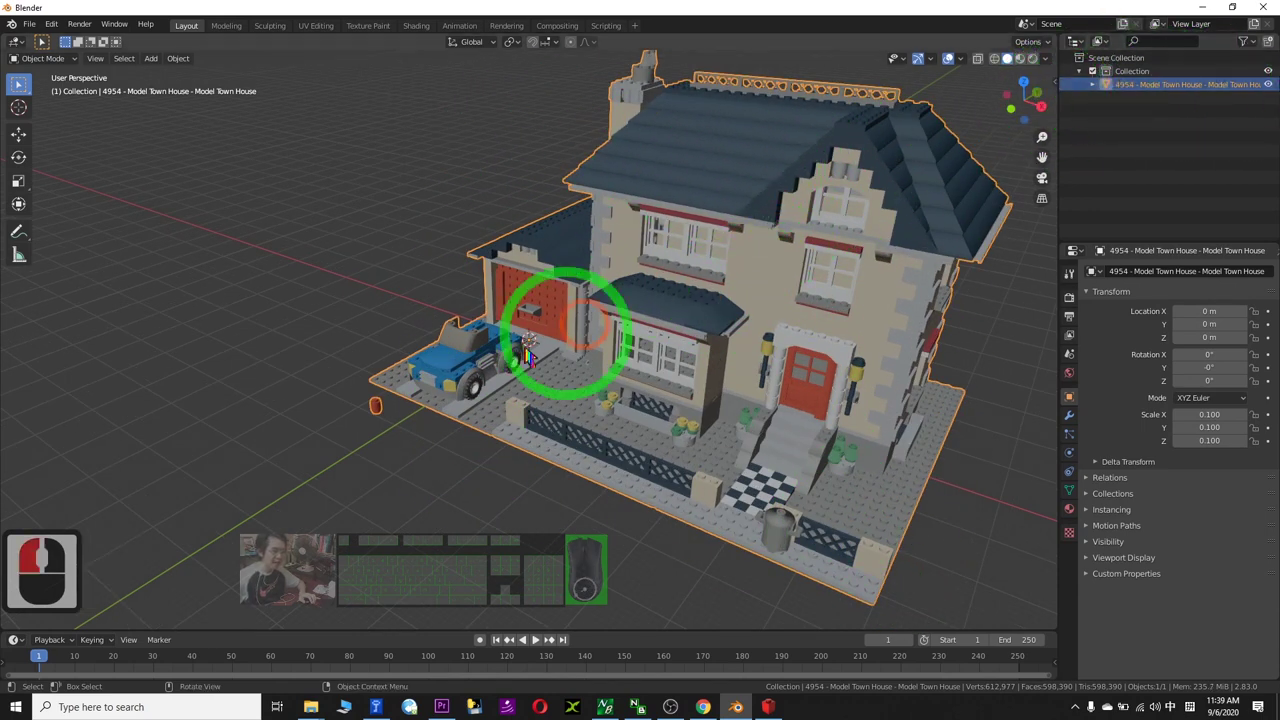
pyautogui.click(386, 411)
pyautogui.click(626, 343)
pyautogui.click(520, 537)
pyautogui.click(754, 279)
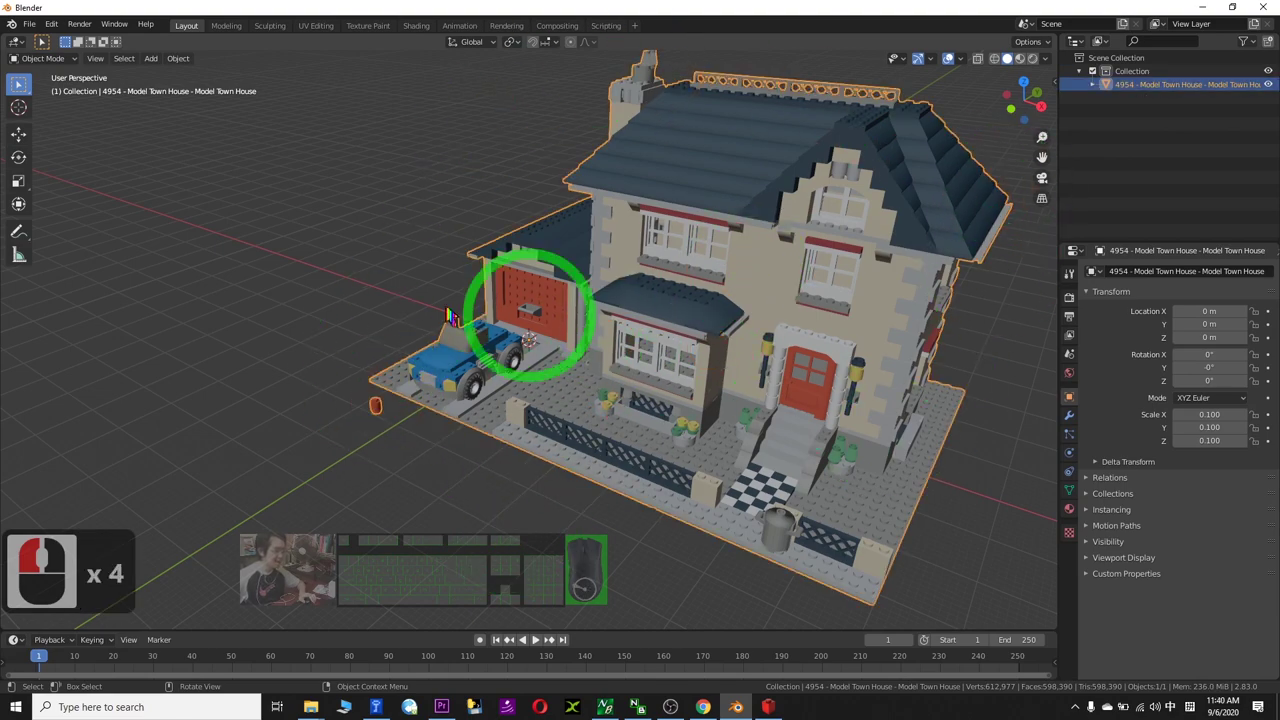